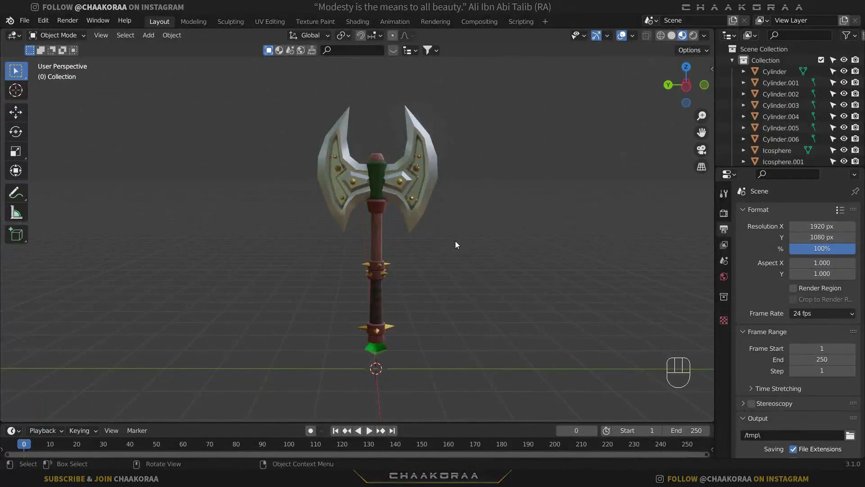
# Step: Add a mesh plane beneath the axe and scale it up into a large floor
pyautogui.press('shift+a')
pyautogui.moveTo(526, 237); pyautogui.dragTo(358, 303)
pyautogui.moveTo(394, 256); pyautogui.dragTo(378, 280)
pyautogui.press('s')
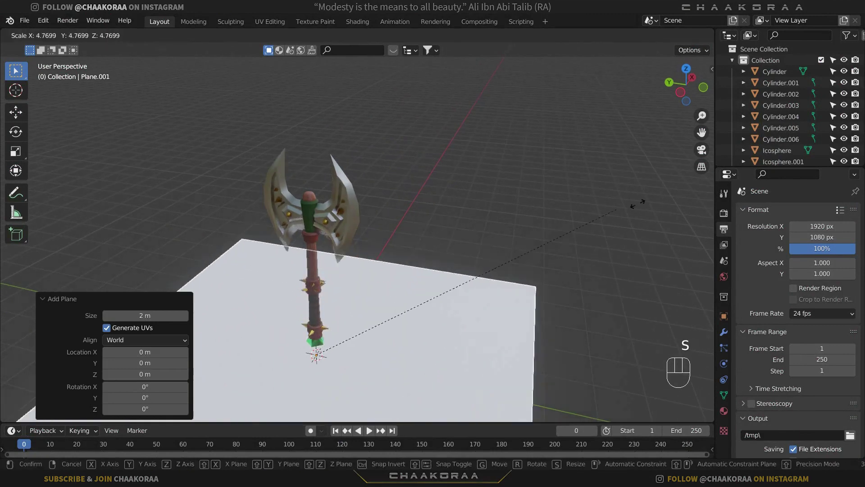
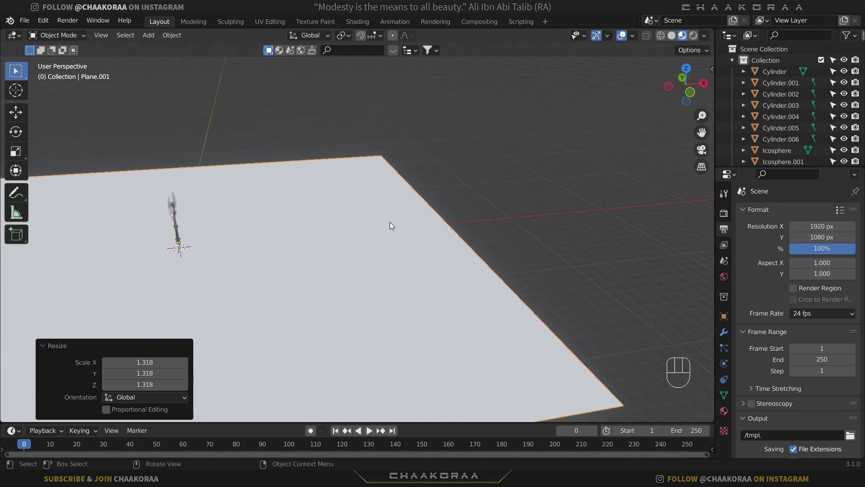
# Step: In Edit Mode with edge select, extrude the back edge into a wall and bevel the corner smooth
pyautogui.press('Tab')
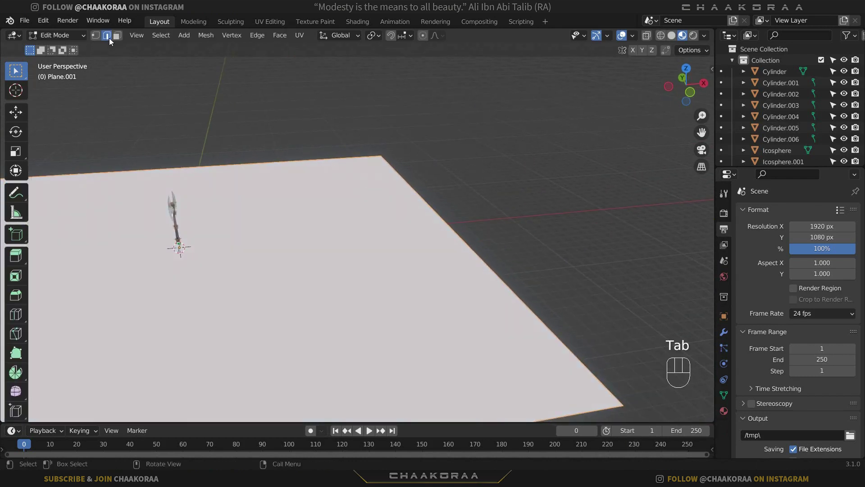
pyautogui.click(109, 38)
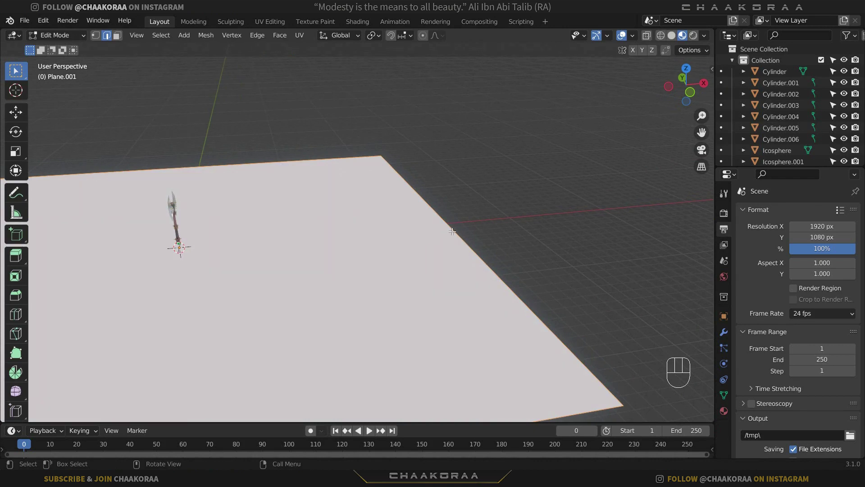
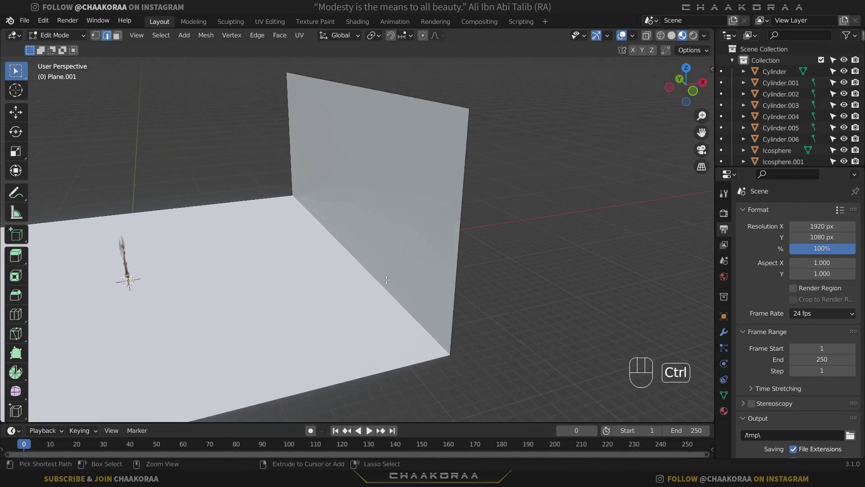
pyautogui.press('ctrl+b')
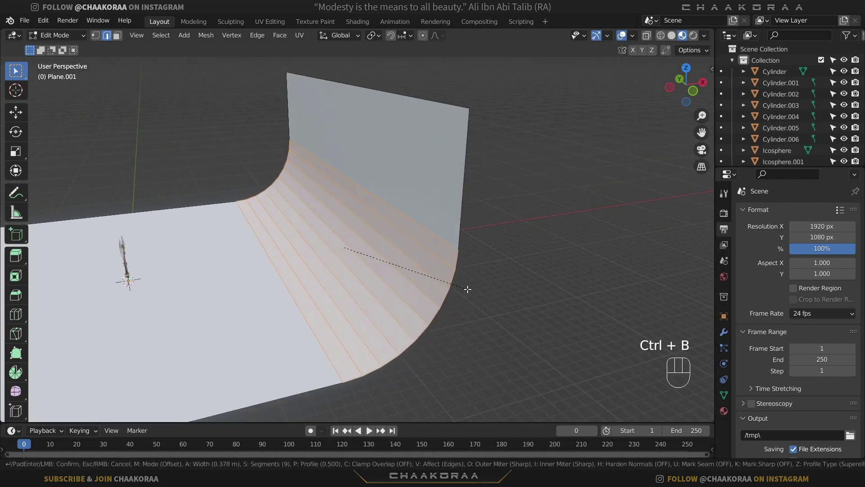
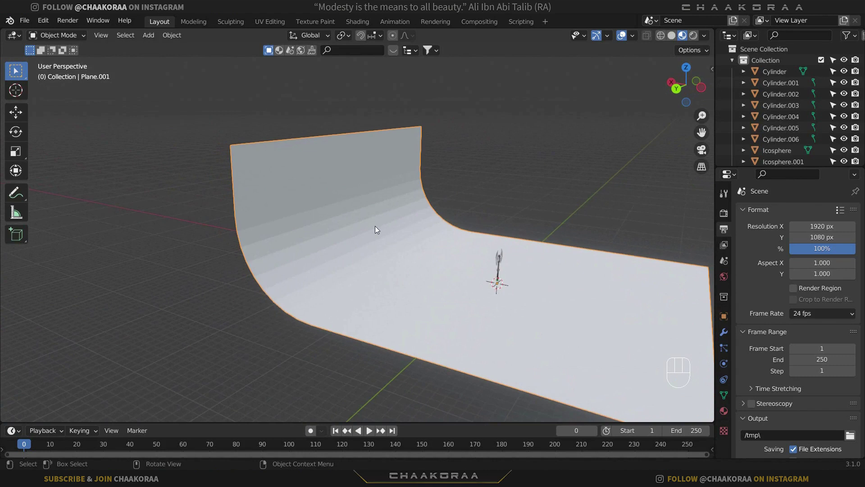
# Step: Orbit and zoom the viewport to face the axe in front of the curved backdrop
pyautogui.moveTo(380, 215); pyautogui.dragTo(398, 236)
pyautogui.moveTo(398, 235); pyautogui.dragTo(361, 236)
pyautogui.click(361, 235)
pyautogui.rightClick(361, 236)
pyautogui.middleClick(361, 249)
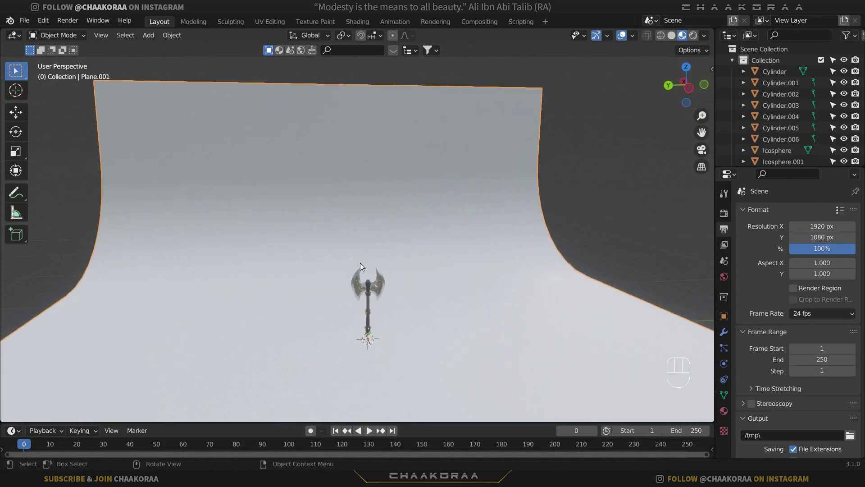
pyautogui.middleClick(348, 227)
pyautogui.moveTo(347, 224); pyautogui.dragTo(316, 223)
pyautogui.middleClick(327, 221)
pyautogui.middleClick(371, 246)
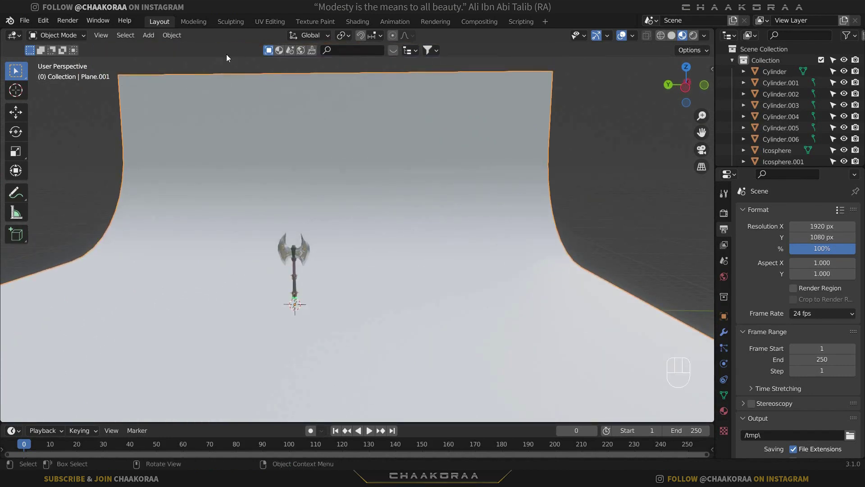
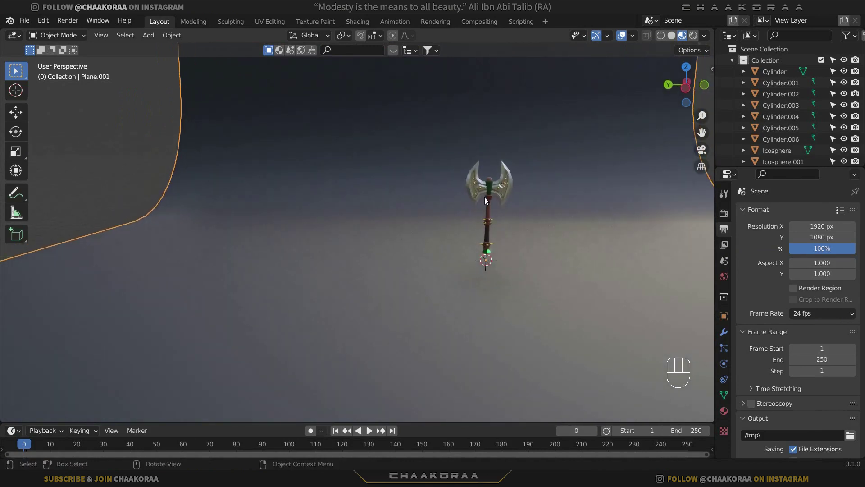
pyautogui.middleClick(476, 199)
# Step: Add a camera and move it out along the X axis away from the axe
pyautogui.press('shift+a')
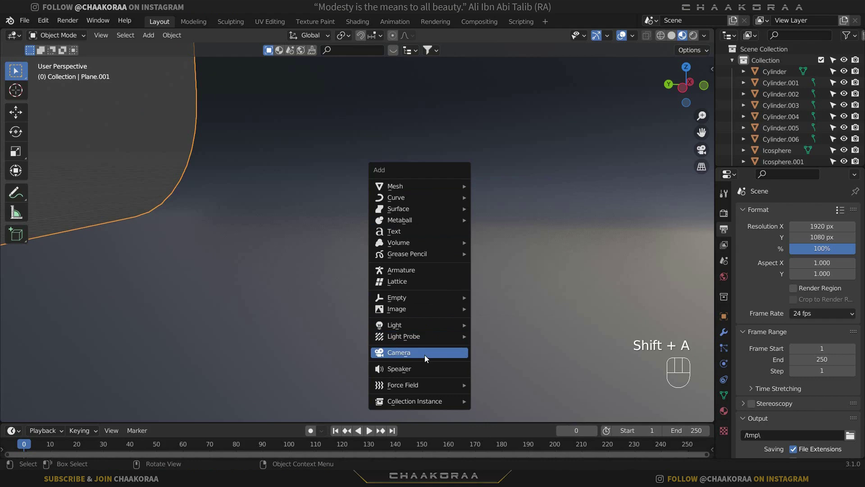
pyautogui.middleClick(414, 261)
pyautogui.moveTo(263, 275); pyautogui.dragTo(296, 259)
pyautogui.middleClick(330, 242)
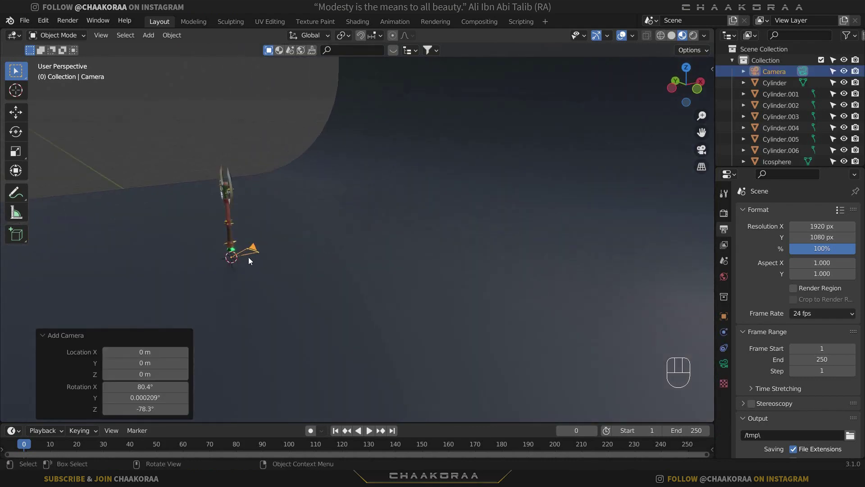
pyautogui.press('g')
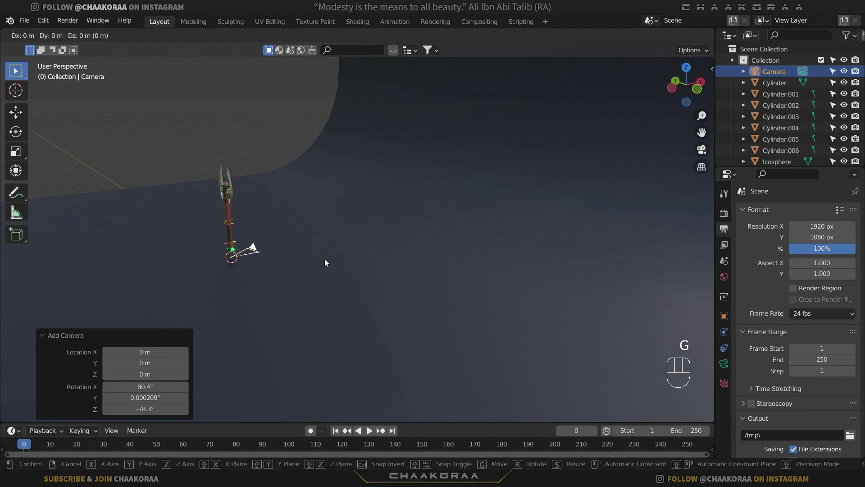
pyautogui.press('x')
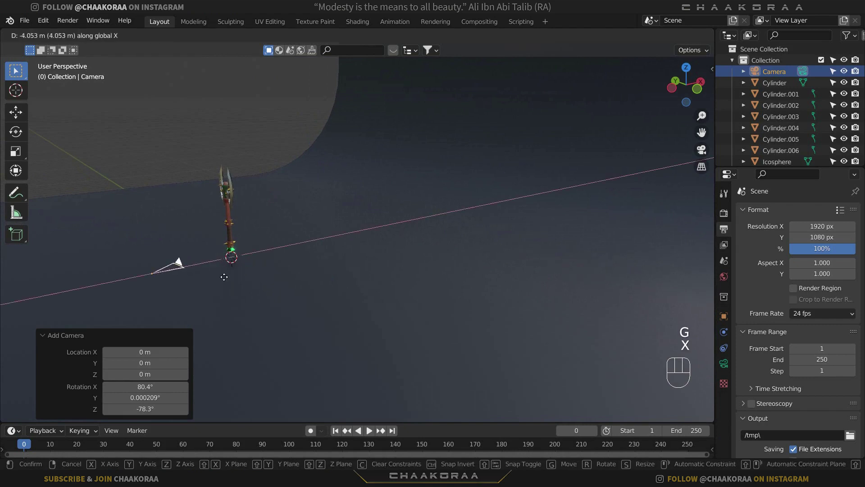
pyautogui.click(108, 296)
# Step: Raise the camera about 1.28 m on Z and orbit to check its placement
pyautogui.moveTo(185, 258); pyautogui.dragTo(354, 236)
pyautogui.press('g')
pyautogui.press('z')
pyautogui.click(432, 201)
pyautogui.middleClick(426, 230)
pyautogui.moveTo(452, 224); pyautogui.dragTo(518, 193)
pyautogui.moveTo(490, 218); pyautogui.dragTo(449, 247)
pyautogui.moveTo(467, 235); pyautogui.dragTo(521, 224)
pyautogui.middleClick(482, 242)
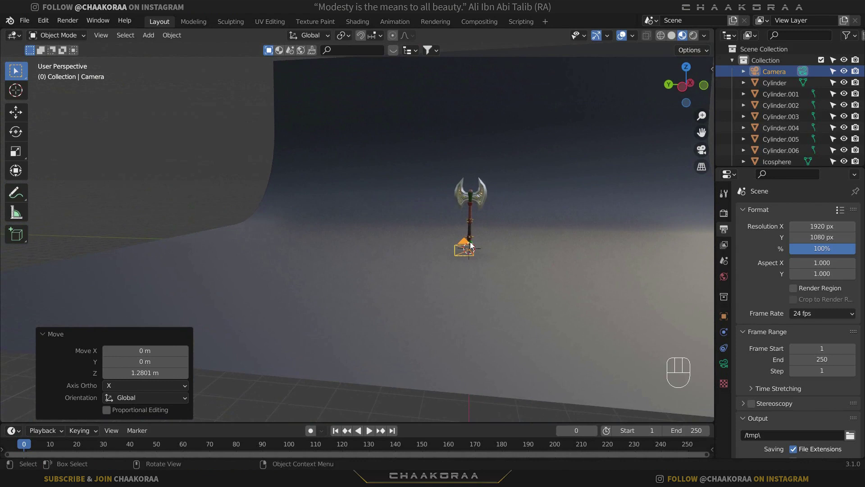
# Step: Look through the camera, then orbit out to see the camera and axe together
pyautogui.press('KP_0')
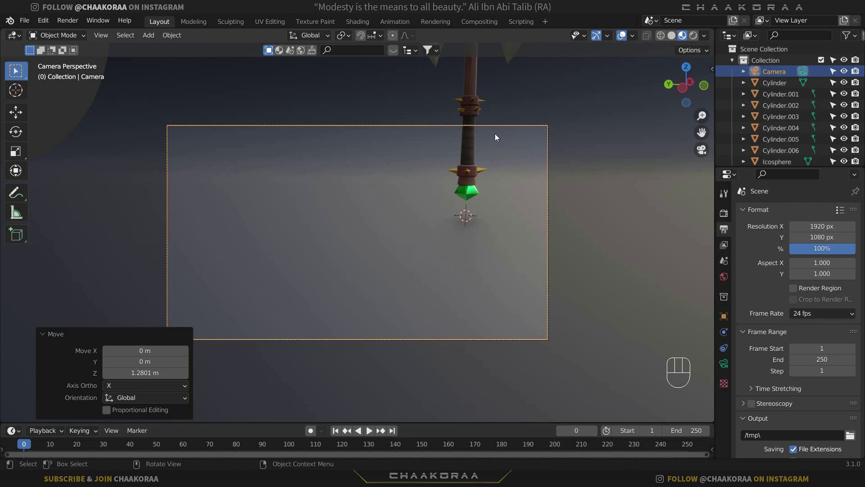
pyautogui.moveTo(497, 132); pyautogui.dragTo(483, 146)
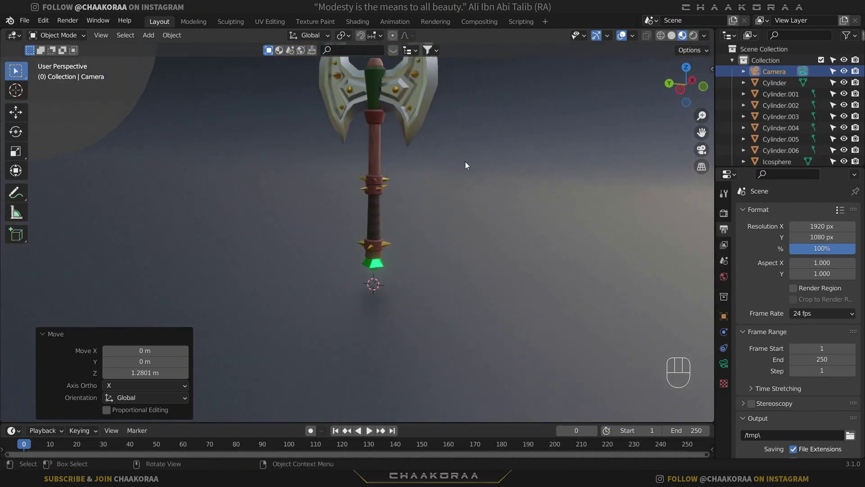
pyautogui.moveTo(355, 227); pyautogui.dragTo(423, 220)
pyautogui.moveTo(424, 221); pyautogui.dragTo(407, 221)
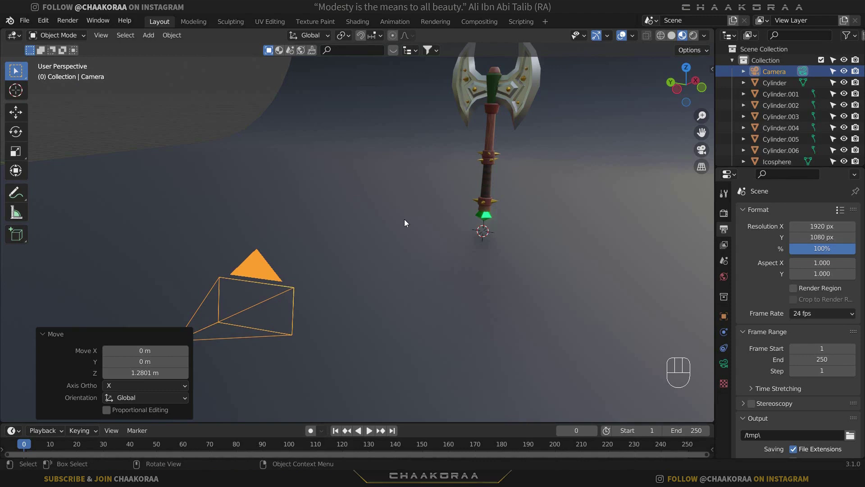
# Step: Enable Lock Camera to View in the sidebar and navigate in camera view toward the axe head
pyautogui.press('n')
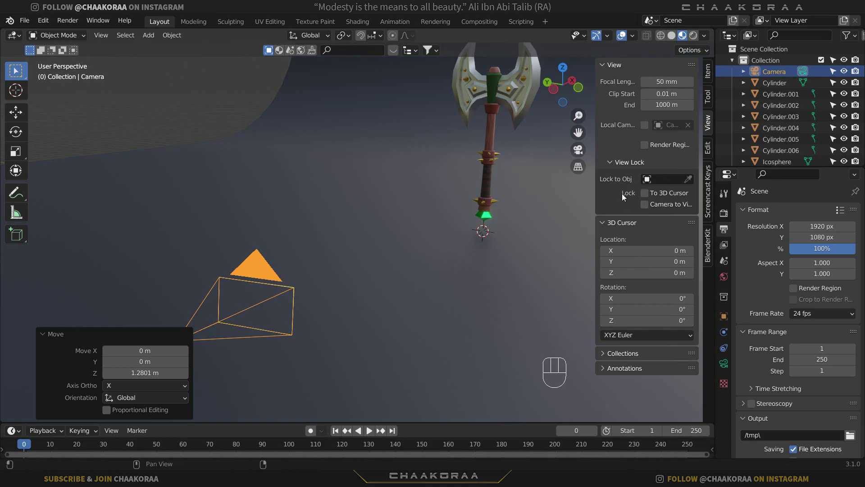
pyautogui.click(653, 208)
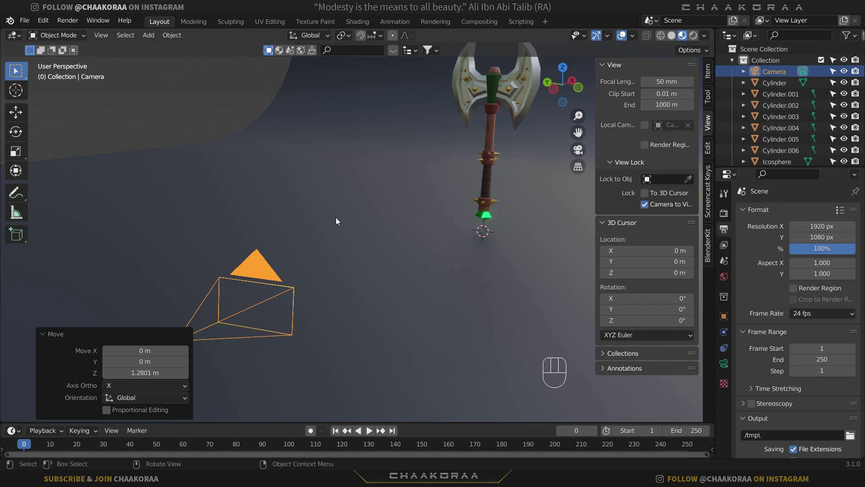
pyautogui.press('KP_0')
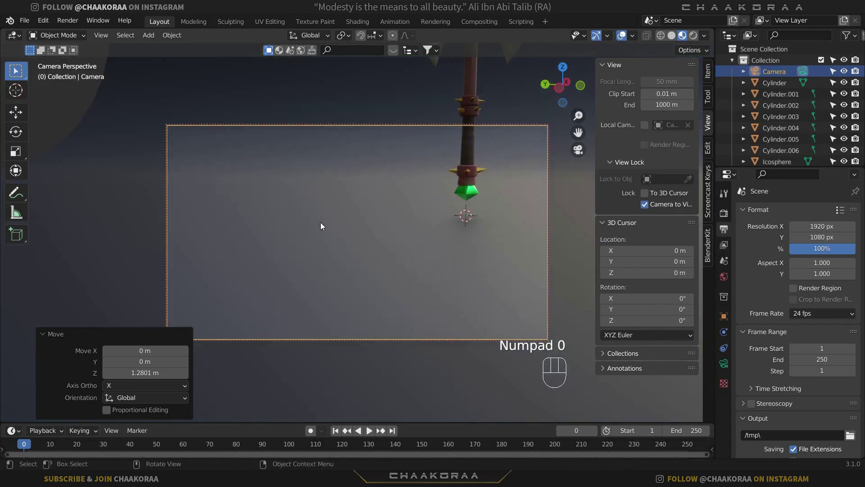
pyautogui.moveTo(424, 184); pyautogui.dragTo(389, 211)
pyautogui.middleClick(400, 205)
pyautogui.moveTo(414, 210); pyautogui.dragTo(432, 208)
pyautogui.middleClick(435, 206)
pyautogui.click(445, 206)
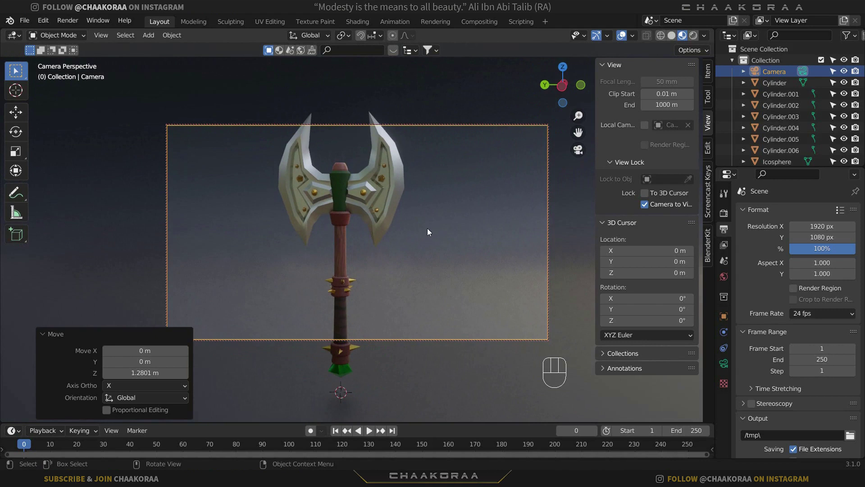
pyautogui.click(427, 242)
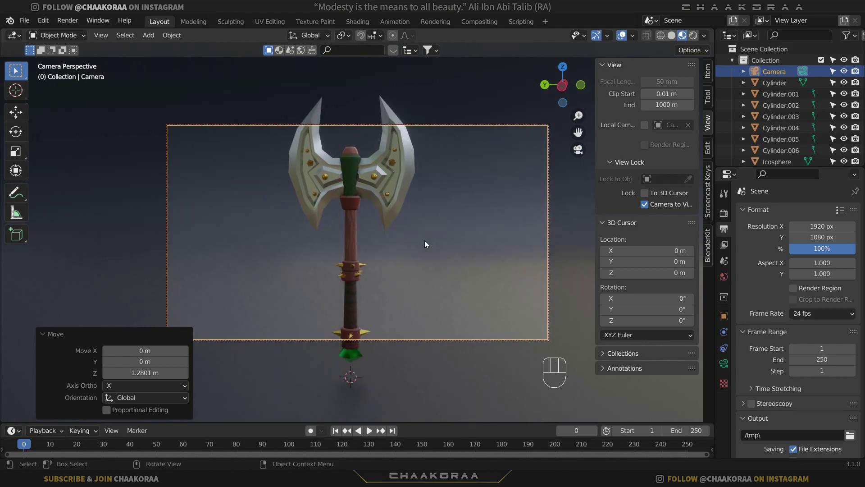
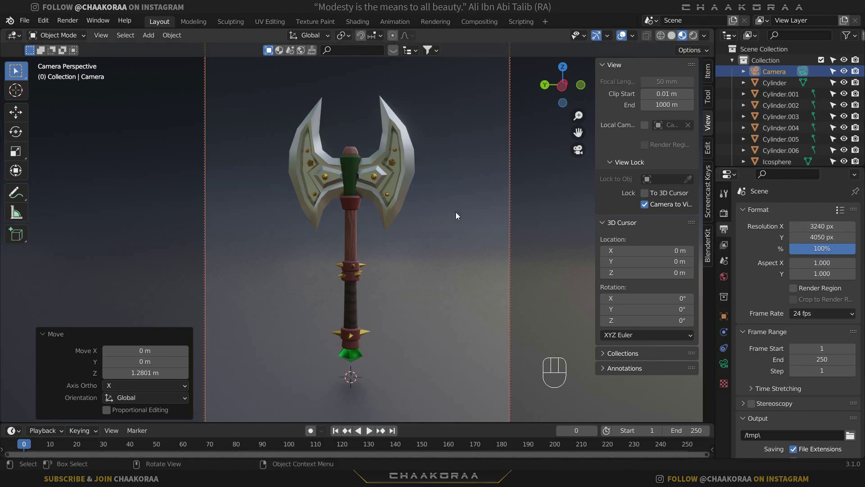
# Step: With the camera locked to view, zoom and pan to roughly frame the axe
pyautogui.press('n')
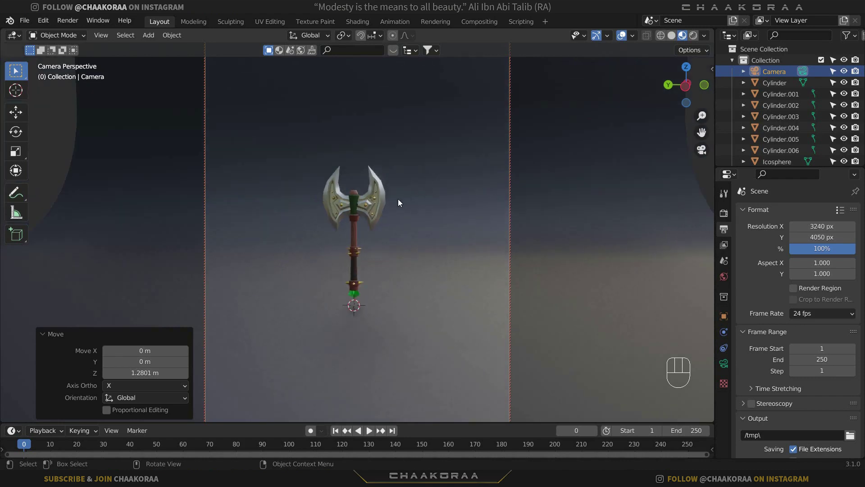
pyautogui.middleClick(422, 200)
pyautogui.click(438, 199)
pyautogui.moveTo(438, 199); pyautogui.dragTo(417, 198)
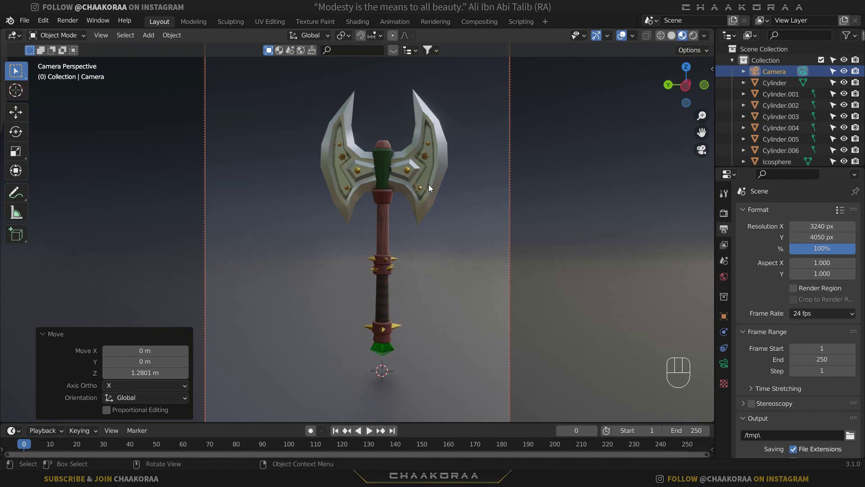
pyautogui.click(435, 206)
pyautogui.moveTo(433, 206); pyautogui.dragTo(443, 203)
pyautogui.middleClick(435, 212)
pyautogui.click(438, 217)
pyautogui.middleClick(438, 218)
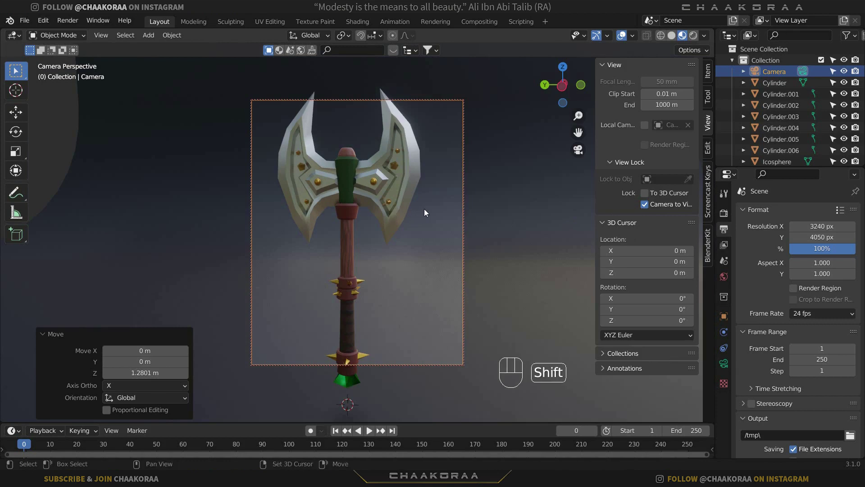
pyautogui.click(445, 213)
# Step: Pull the camera back and recentre so the axe head sits neatly inside the shot
pyautogui.moveTo(436, 216); pyautogui.dragTo(422, 215)
pyautogui.middleClick(421, 215)
pyautogui.moveTo(424, 212); pyautogui.dragTo(437, 212)
pyautogui.click(437, 211)
pyautogui.middleClick(429, 211)
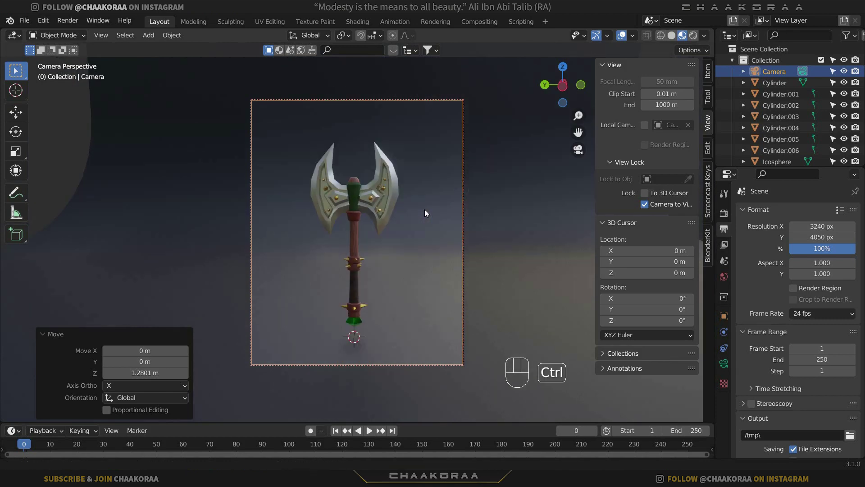
pyautogui.moveTo(426, 207); pyautogui.dragTo(427, 207)
pyautogui.middleClick(427, 206)
pyautogui.middleClick(433, 198)
pyautogui.middleClick(431, 200)
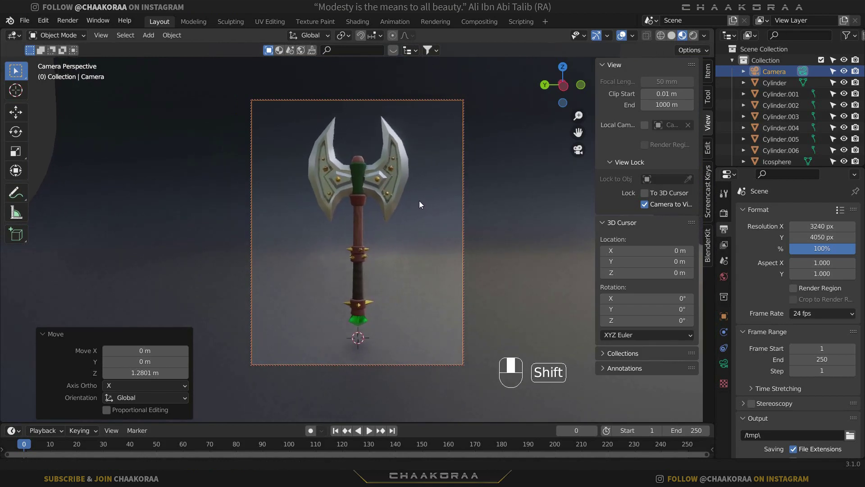
pyautogui.middleClick(434, 194)
pyautogui.middleClick(434, 196)
pyautogui.click(434, 199)
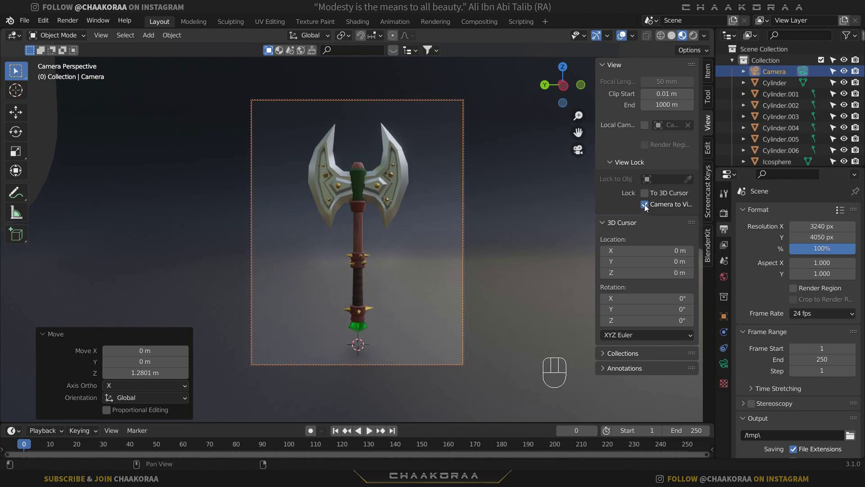
# Step: Disable Lock Camera to View, close the sidebar and orbit to see axe and camera together
pyautogui.click(644, 206)
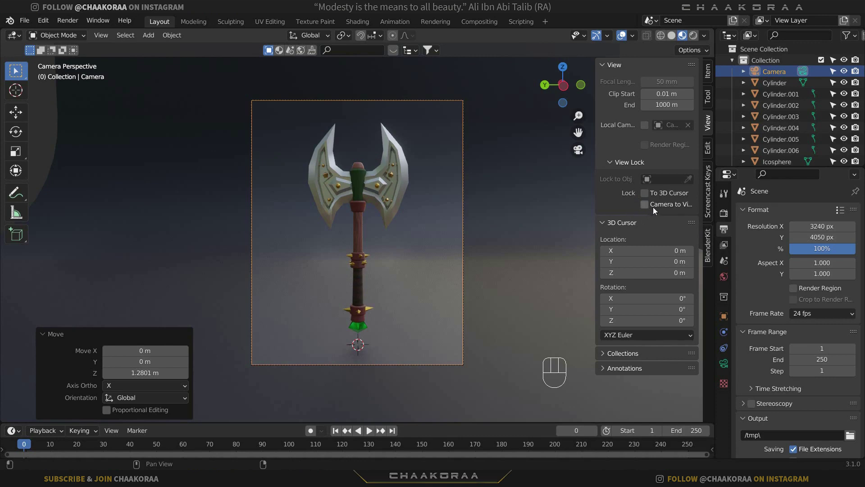
pyautogui.press('n')
pyautogui.moveTo(471, 185); pyautogui.dragTo(459, 188)
pyautogui.middleClick(349, 232)
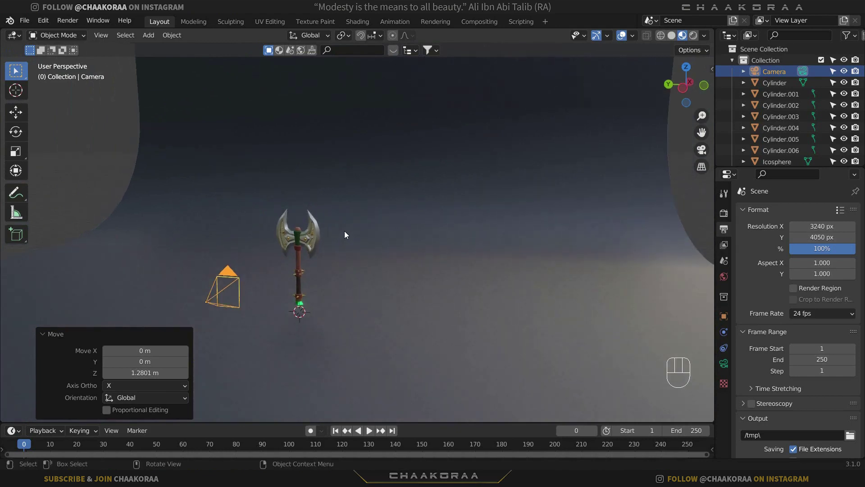
pyautogui.middleClick(338, 239)
pyautogui.moveTo(367, 223); pyautogui.dragTo(396, 247)
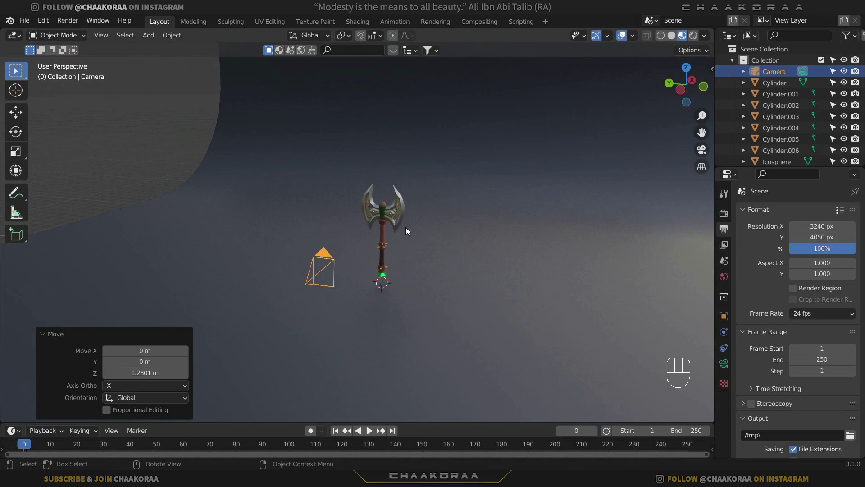
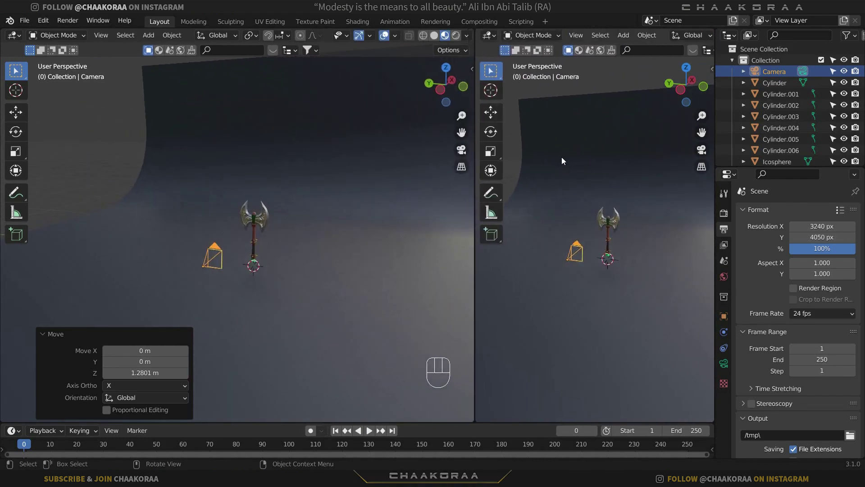
# Step: Split the viewport and set the right view to look through the camera, enlarged to fill it
pyautogui.press('t')
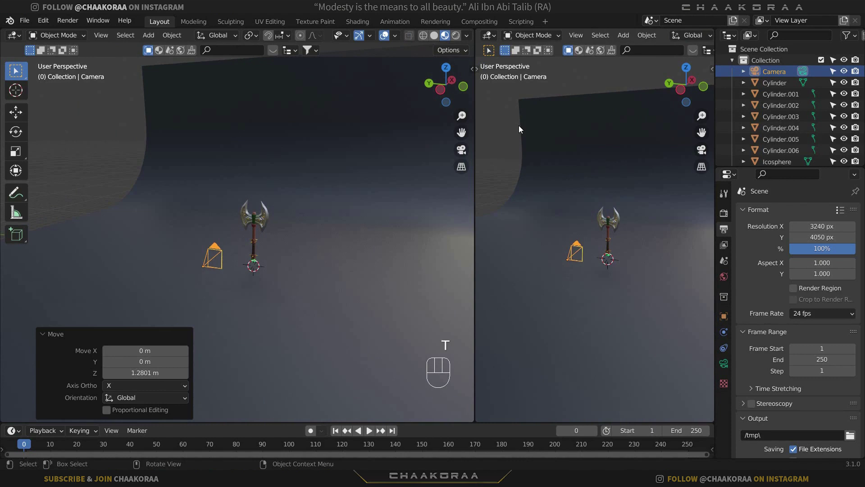
pyautogui.press('KP_0')
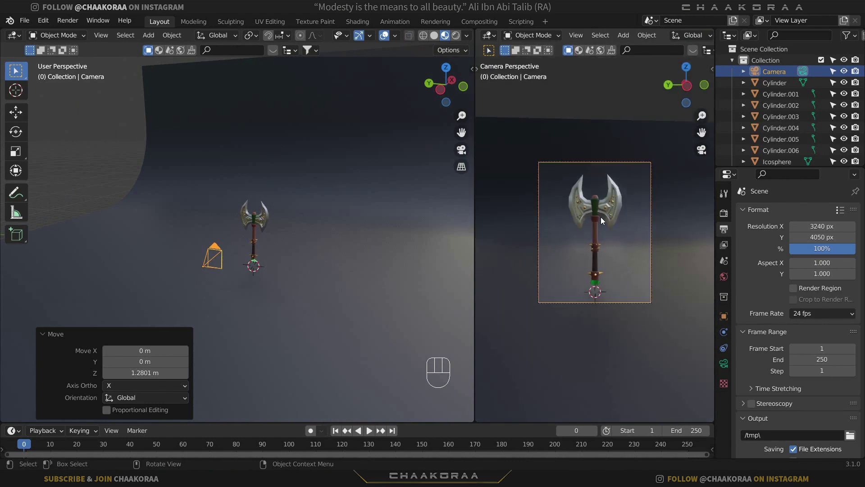
pyautogui.press('Home')
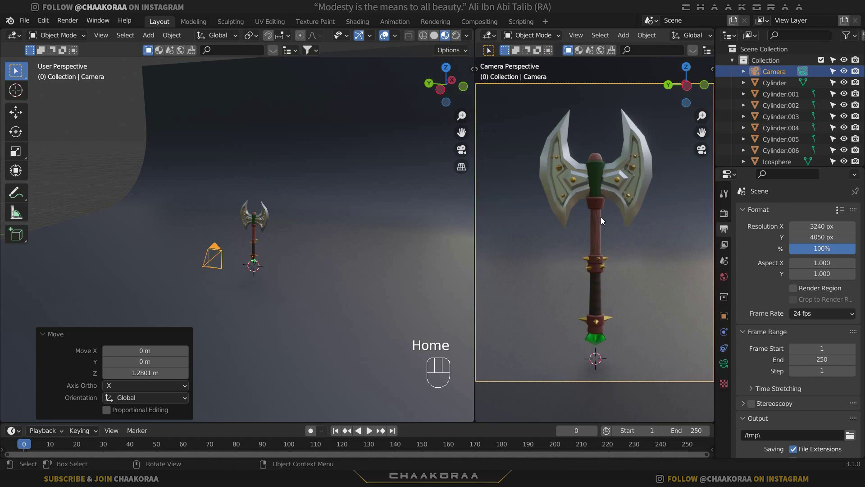
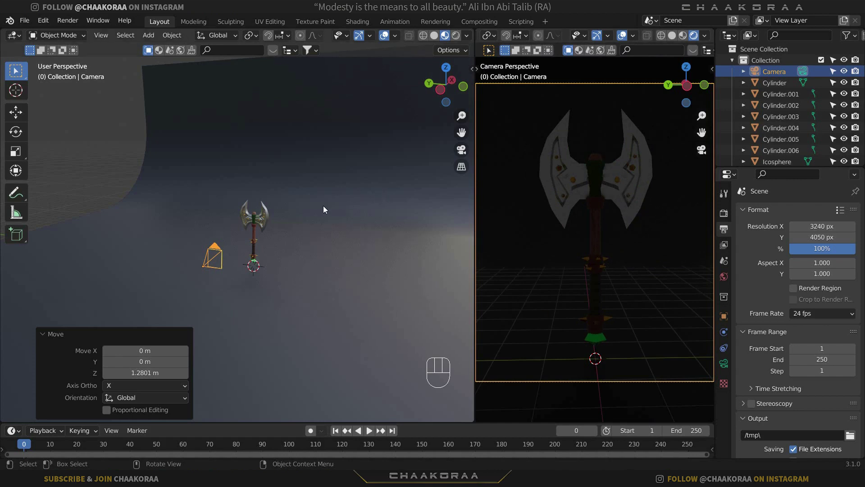
# Step: Add a point light and raise it about 5.5 m above the axe on Z
pyautogui.middleClick(278, 242)
pyautogui.moveTo(308, 257); pyautogui.dragTo(271, 213)
pyautogui.press('shift+a')
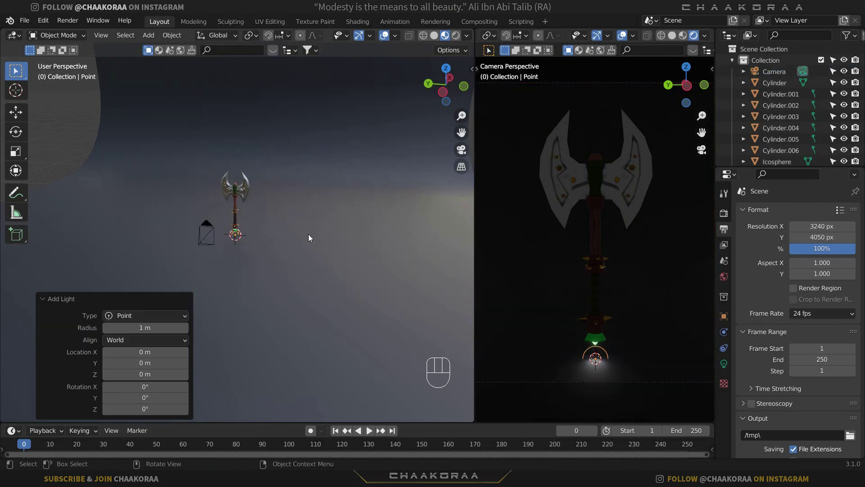
pyautogui.press('g')
pyautogui.press('z')
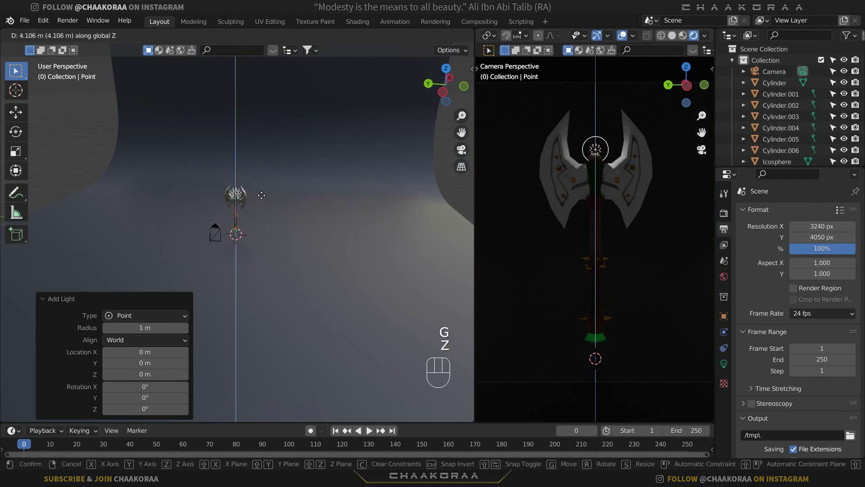
pyautogui.moveTo(263, 184); pyautogui.dragTo(258, 202)
pyautogui.moveTo(259, 202); pyautogui.dragTo(271, 191)
pyautogui.middleClick(267, 211)
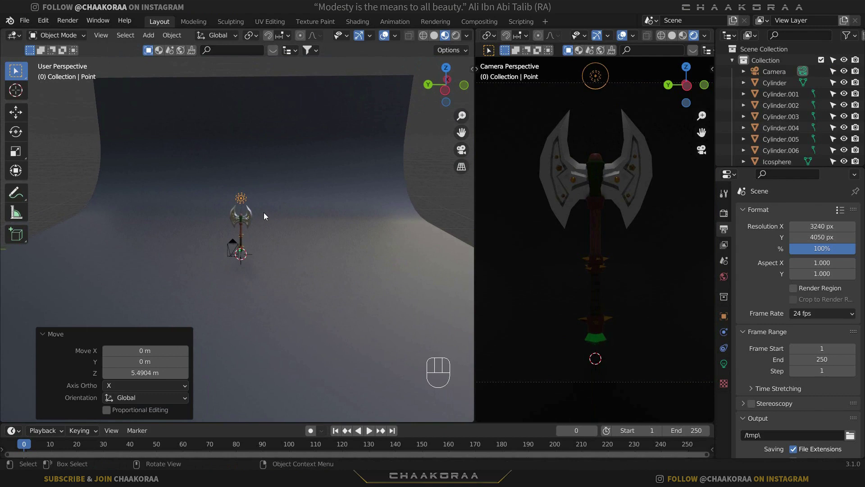
# Step: From top view, shift the light roughly 2.5 m to one side and orbit to check it
pyautogui.press('KP_7')
pyautogui.moveTo(244, 231); pyautogui.dragTo(284, 228)
pyautogui.press('g')
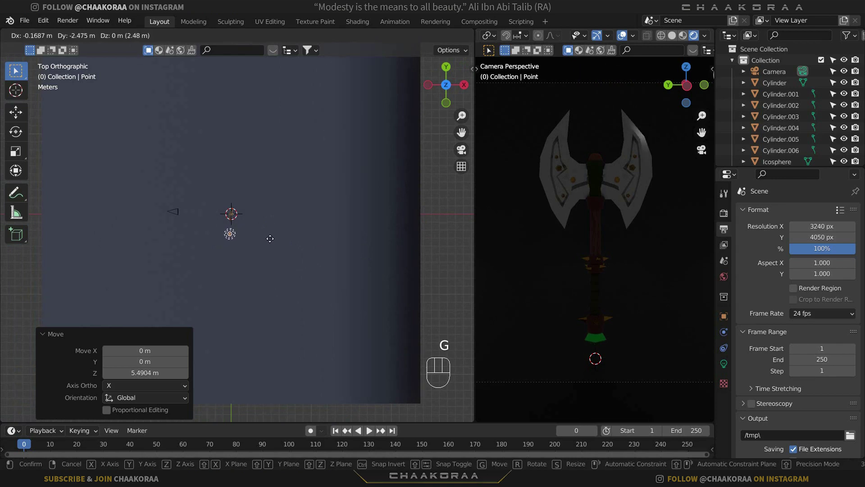
pyautogui.click(273, 241)
pyautogui.moveTo(269, 212); pyautogui.dragTo(219, 223)
pyautogui.middleClick(236, 208)
pyautogui.moveTo(239, 195); pyautogui.dragTo(240, 174)
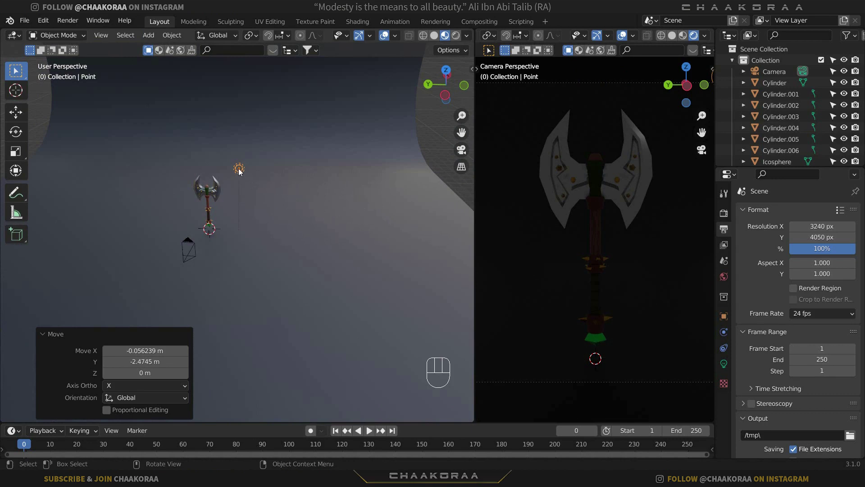
# Step: Set the point light's colour to warm orange with higher power, then return to top view
pyautogui.click(728, 369)
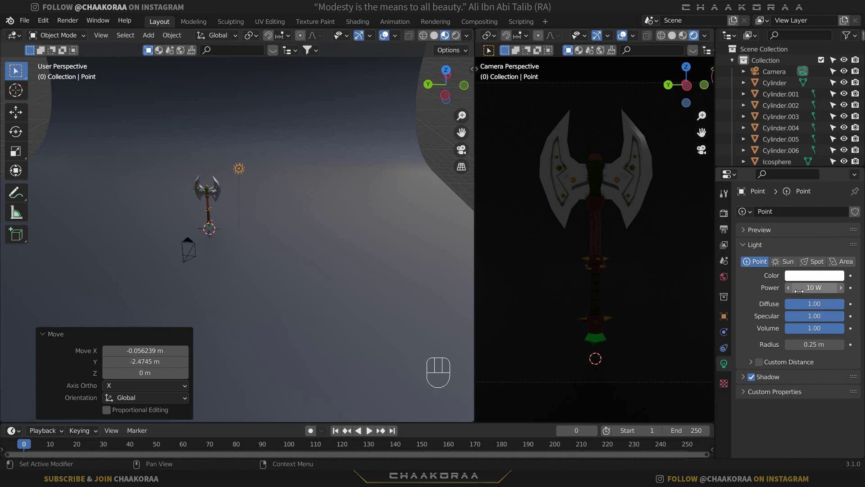
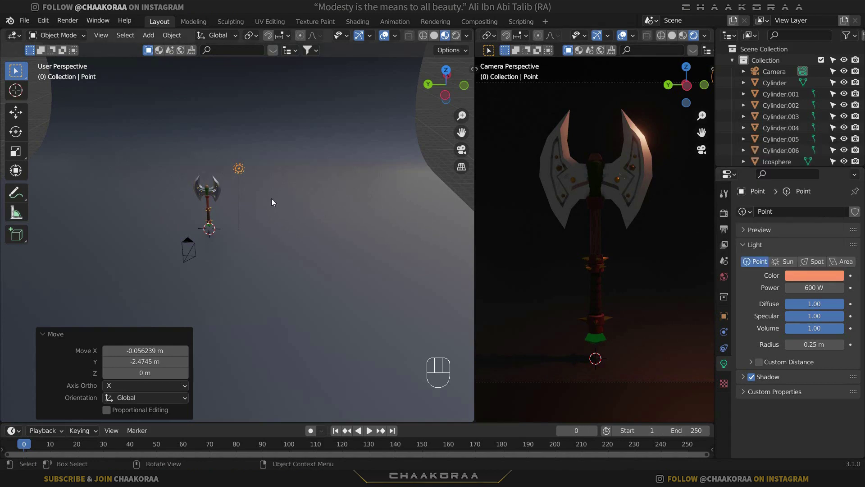
pyautogui.press('KP_7')
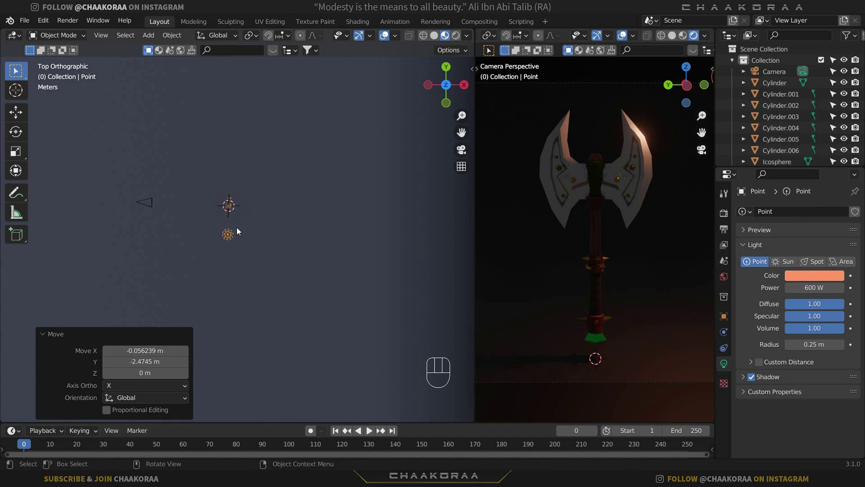
# Step: Duplicate the point light and place the copy behind the axe
pyautogui.press('shift+d')
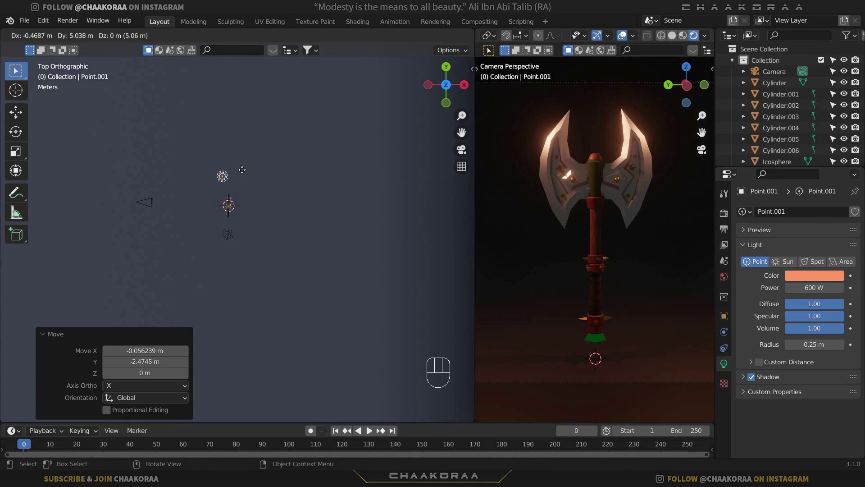
pyautogui.moveTo(245, 171); pyautogui.dragTo(653, 289)
pyautogui.click(810, 277)
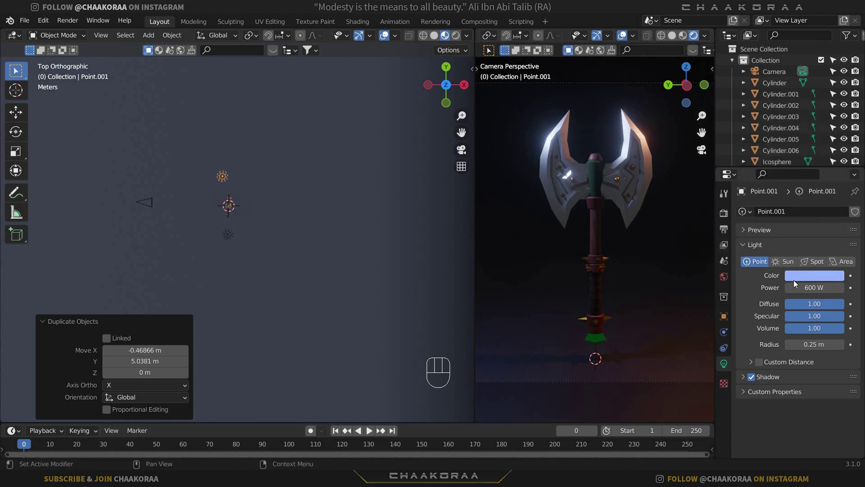
# Step: Nudge the new light's position, then start moving the original light off to the side
pyautogui.press('g')
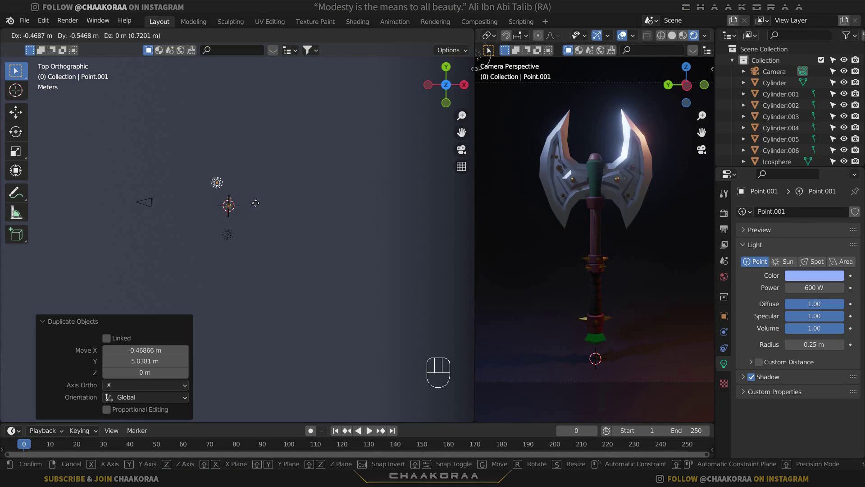
pyautogui.click(246, 228)
pyautogui.moveTo(232, 237); pyautogui.dragTo(285, 234)
pyautogui.press('g')
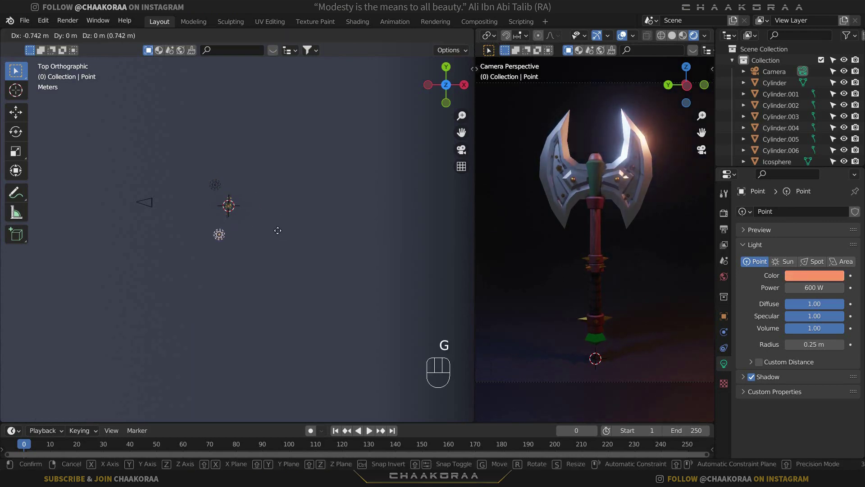
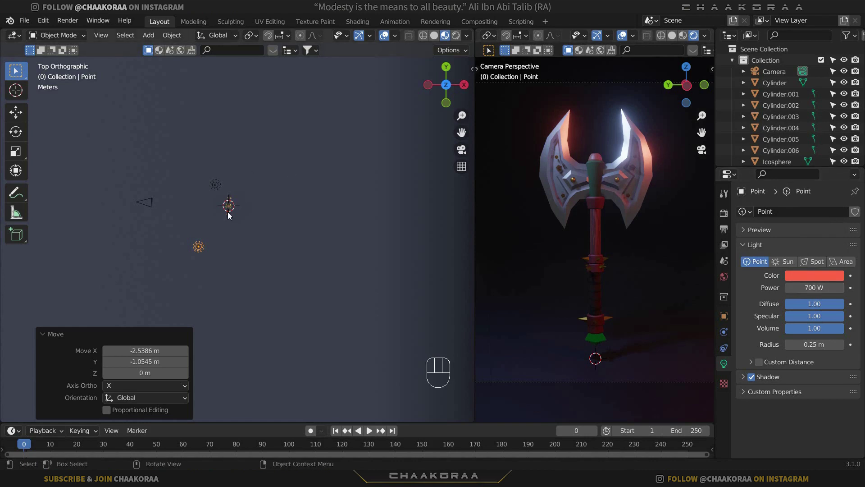
# Step: Add an Area light to the scene from the Shift+A Light menu
pyautogui.moveTo(228, 216); pyautogui.dragTo(266, 209)
pyautogui.moveTo(280, 196); pyautogui.dragTo(255, 201)
pyautogui.press('shift+a')
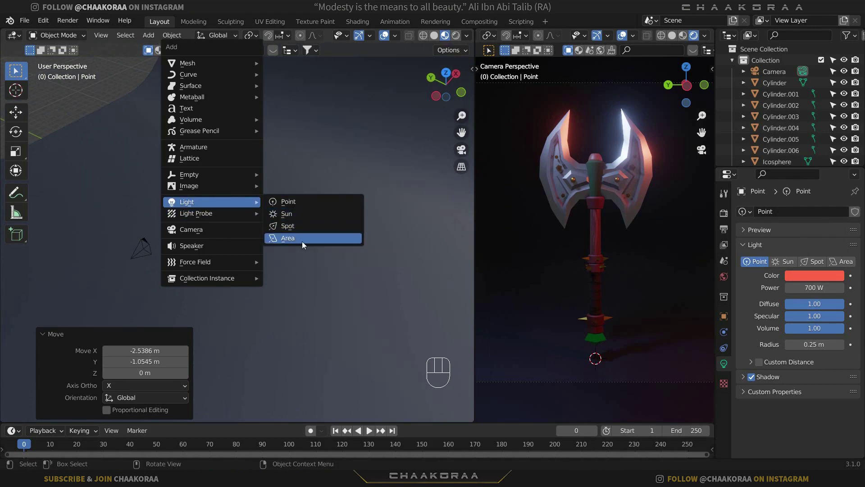
pyautogui.moveTo(201, 222); pyautogui.dragTo(226, 226)
pyautogui.moveTo(242, 222); pyautogui.dragTo(281, 202)
pyautogui.click(289, 182)
# Step: Rotate the area light 180° about X so it shines upward under the pommel
pyautogui.moveTo(280, 206); pyautogui.dragTo(267, 221)
pyautogui.press('r')
pyautogui.press('x')
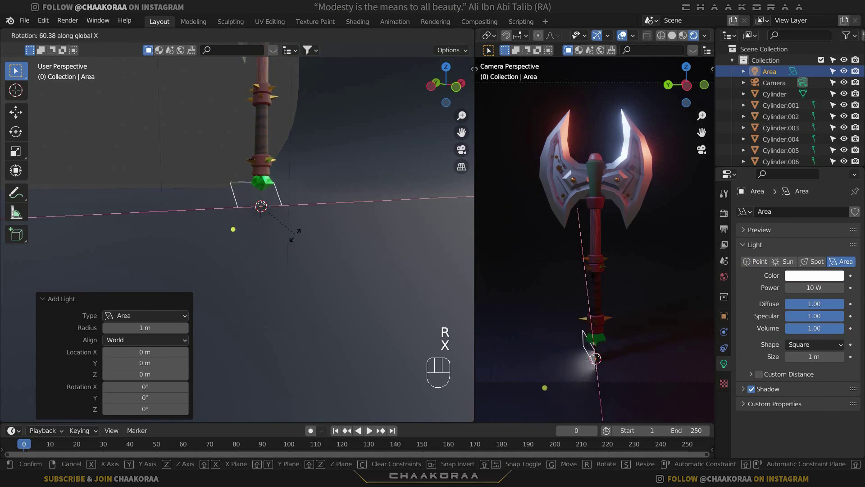
pyautogui.press('BackSpace')
pyautogui.press('KP_1')
pyautogui.press('KP_8')
pyautogui.press('KP_0')
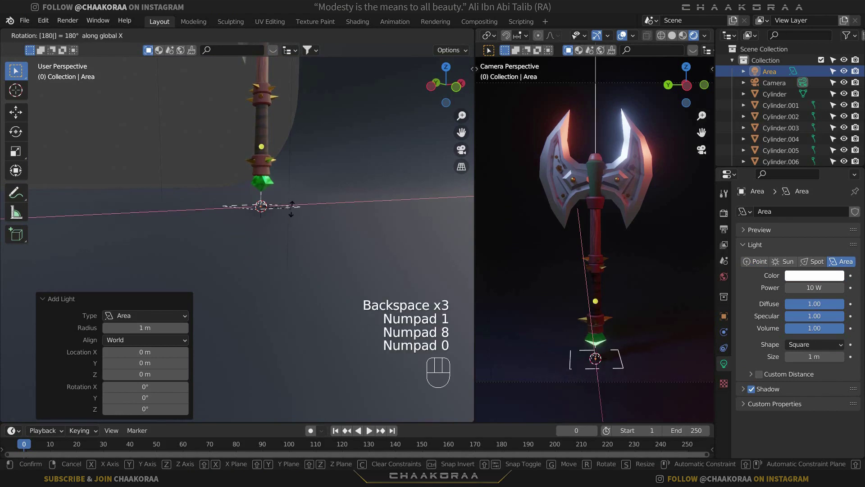
pyautogui.press('KP_Enter')
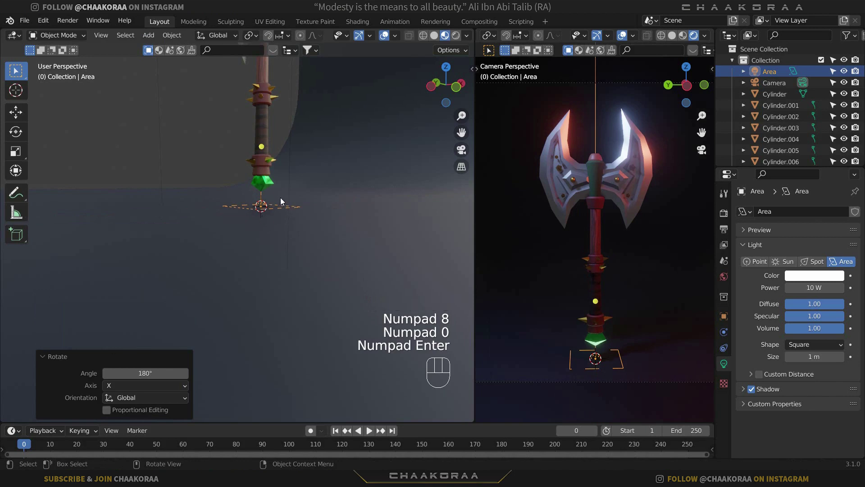
# Step: Enlarge the area light to about 1.64 scale and begin raising it along Z
pyautogui.moveTo(279, 213); pyautogui.dragTo(326, 204)
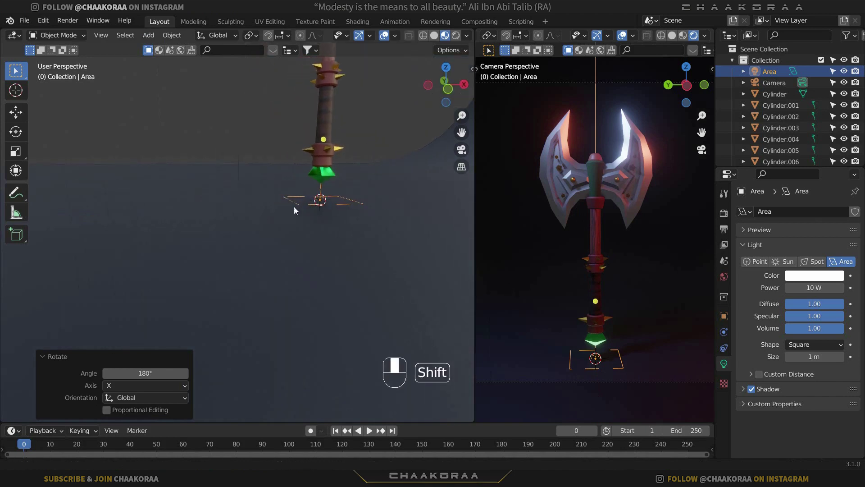
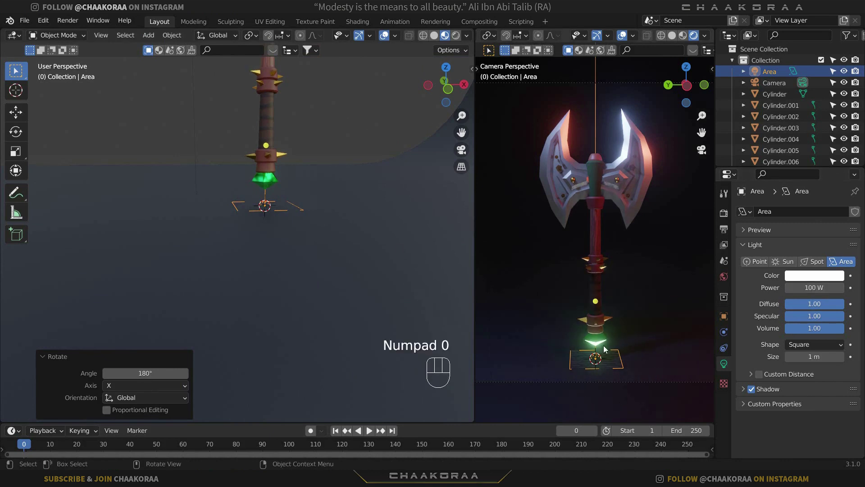
pyautogui.press('s')
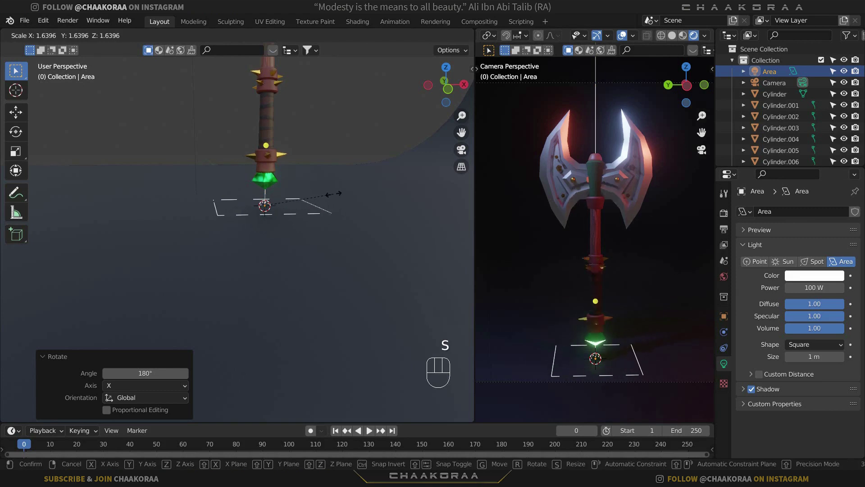
pyautogui.click(336, 196)
pyautogui.press('g')
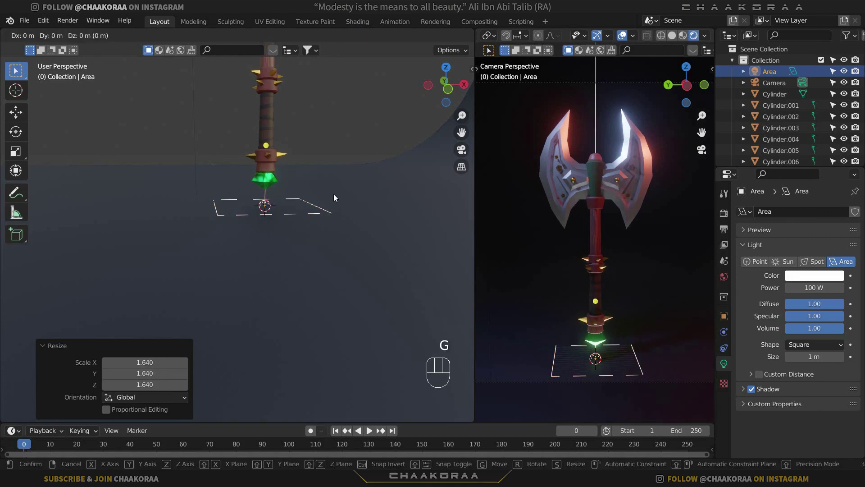
pyautogui.press('z')
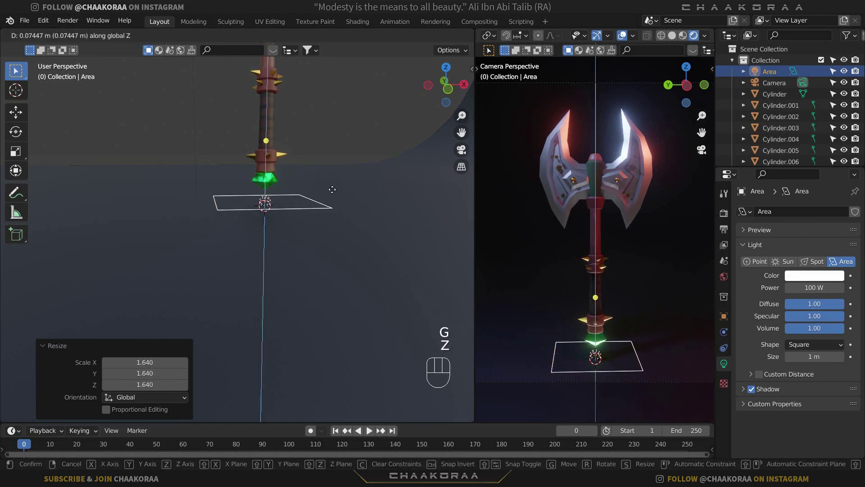
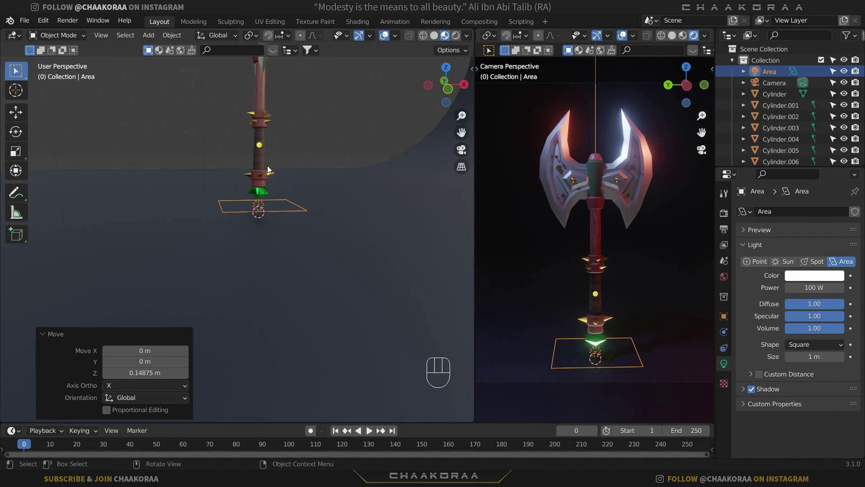
# Step: Orbit the viewport out to see the whole axe and its lights
pyautogui.middleClick(279, 168)
pyautogui.moveTo(295, 193); pyautogui.dragTo(284, 222)
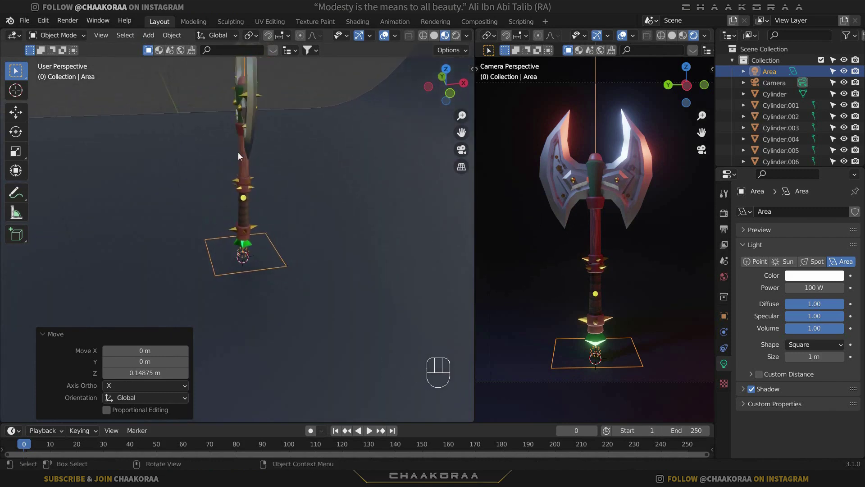
pyautogui.middleClick(246, 159)
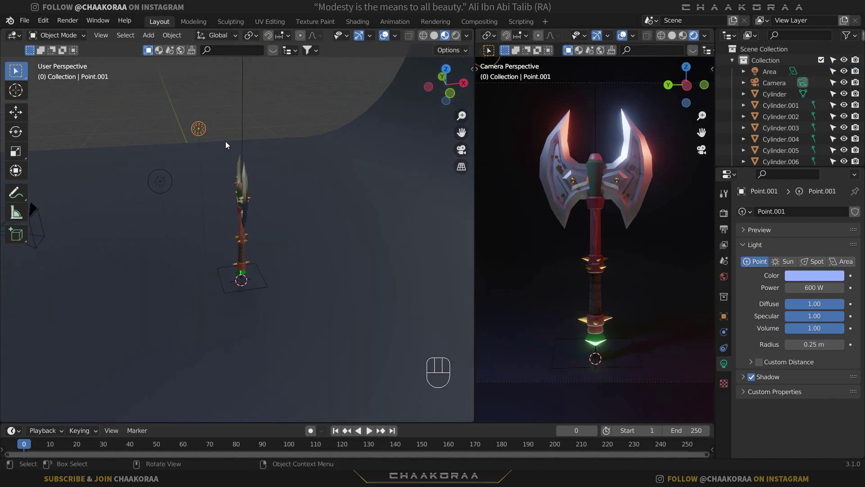
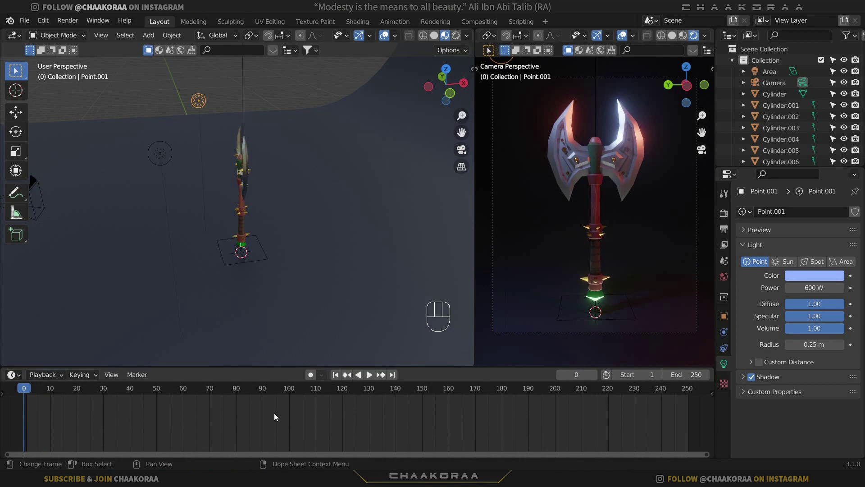
# Step: Scrub the playhead to frame 100 and back to frame 1
pyautogui.moveTo(29, 392); pyautogui.dragTo(347, 398)
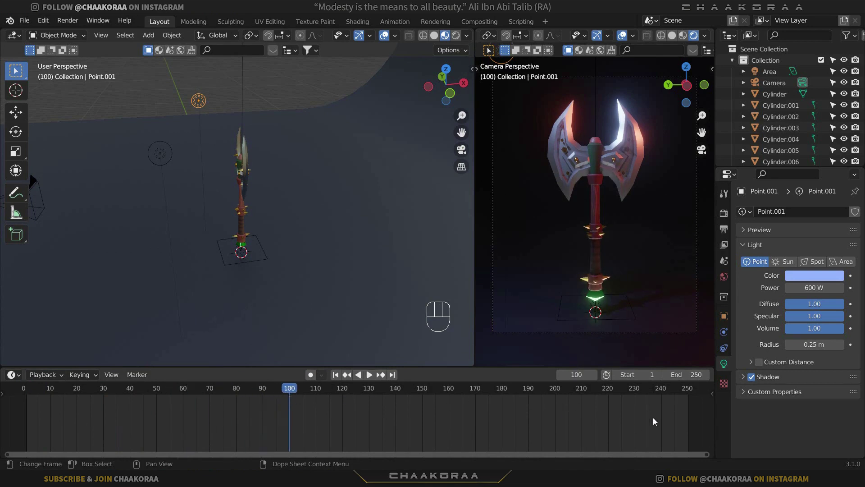
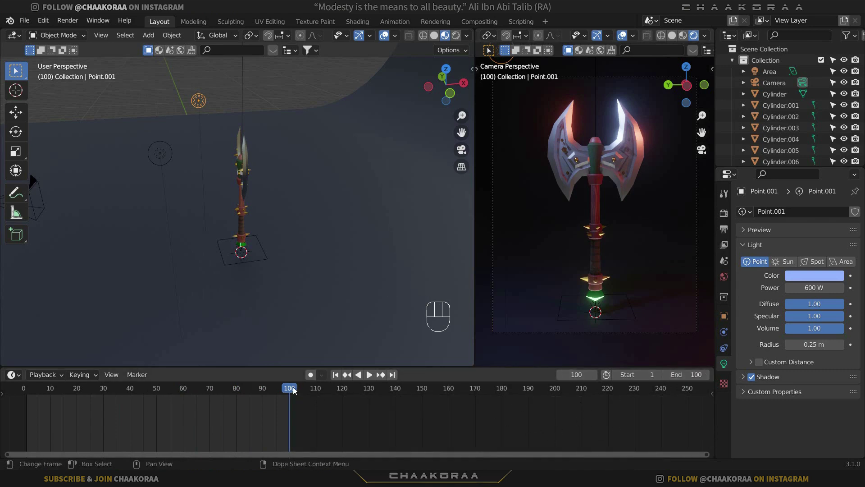
pyautogui.moveTo(159, 394); pyautogui.dragTo(115, 325)
pyautogui.moveTo(269, 207); pyautogui.dragTo(252, 212)
pyautogui.moveTo(260, 195); pyautogui.dragTo(234, 197)
# Step: Zoom the viewport onto the axe and select the green grip piece on the head
pyautogui.click(303, 223)
pyautogui.middleClick(312, 227)
pyautogui.click(261, 218)
pyautogui.click(264, 193)
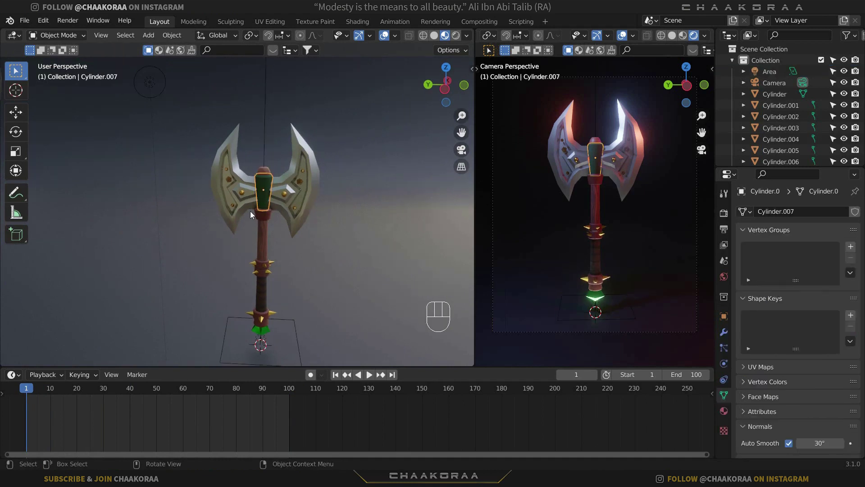
pyautogui.press('r')
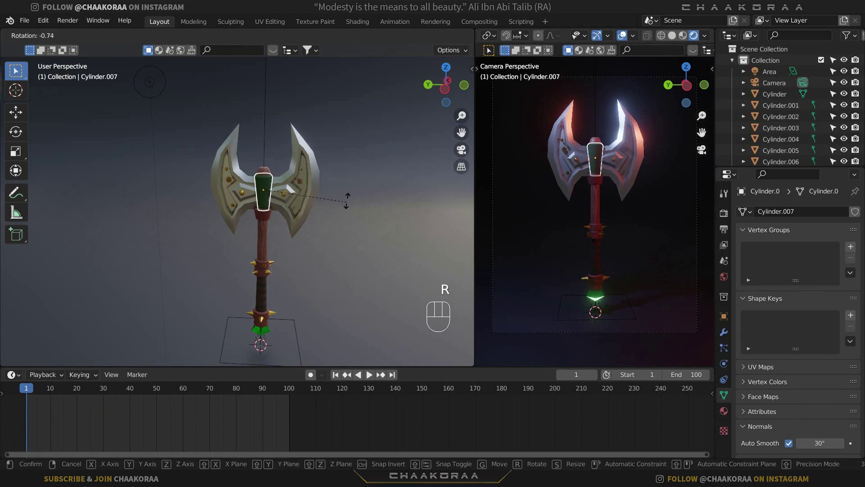
pyautogui.click(348, 209)
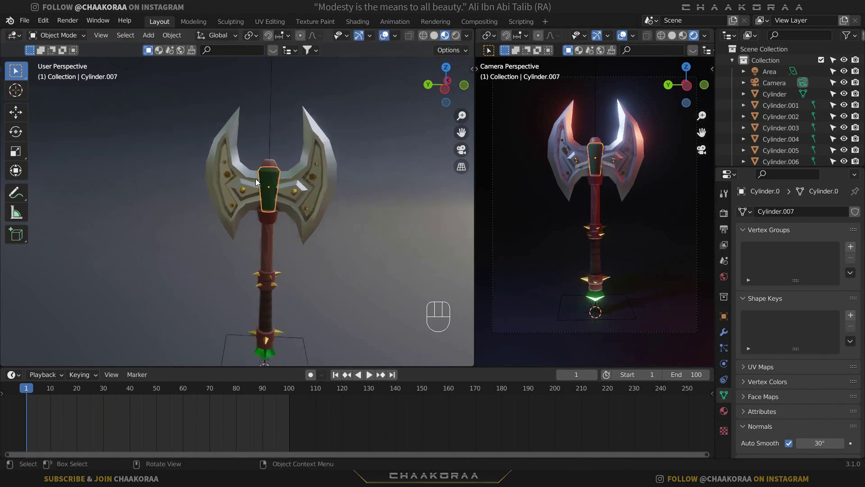
pyautogui.click(287, 144)
pyautogui.moveTo(287, 223); pyautogui.dragTo(298, 262)
# Step: Shift-select the handle's spiked rings, middle ring, lower section and bottom ring
pyautogui.middleClick(294, 198)
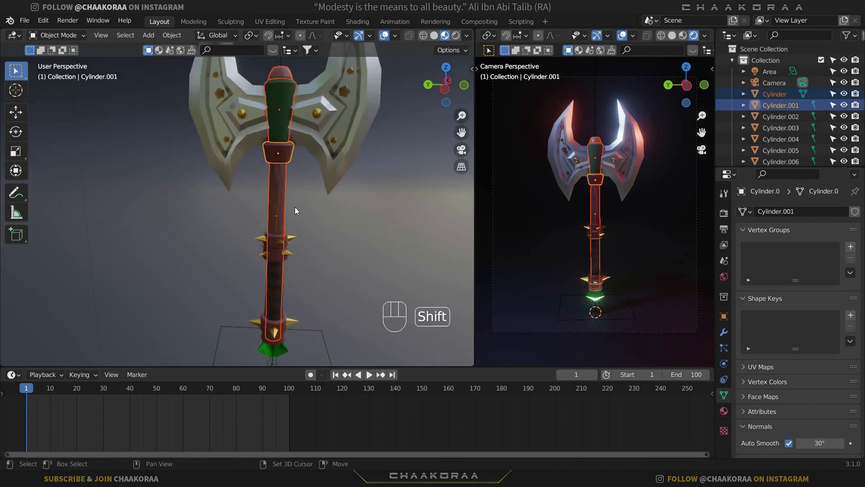
pyautogui.moveTo(279, 246); pyautogui.dragTo(280, 254)
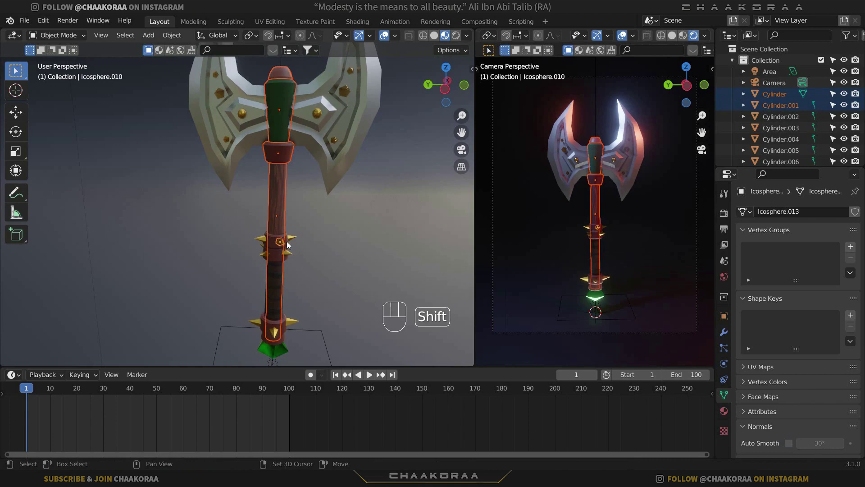
pyautogui.moveTo(291, 240); pyautogui.dragTo(290, 255)
pyautogui.moveTo(289, 254); pyautogui.dragTo(263, 257)
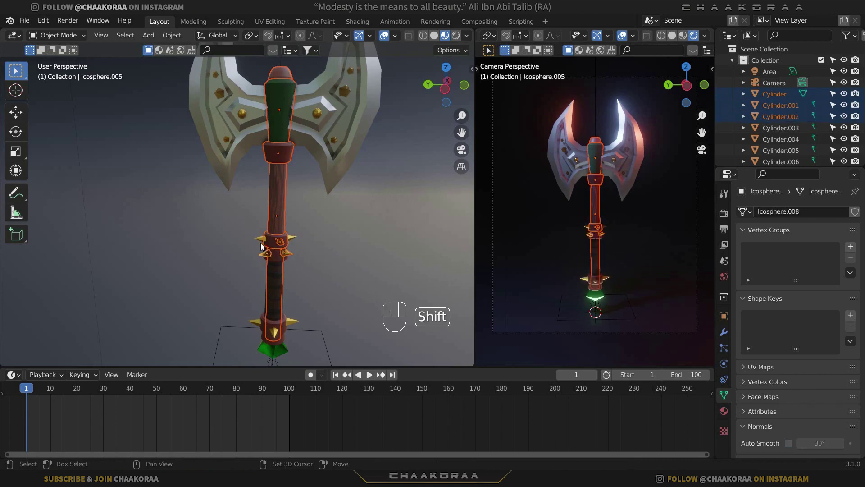
pyautogui.click(276, 260)
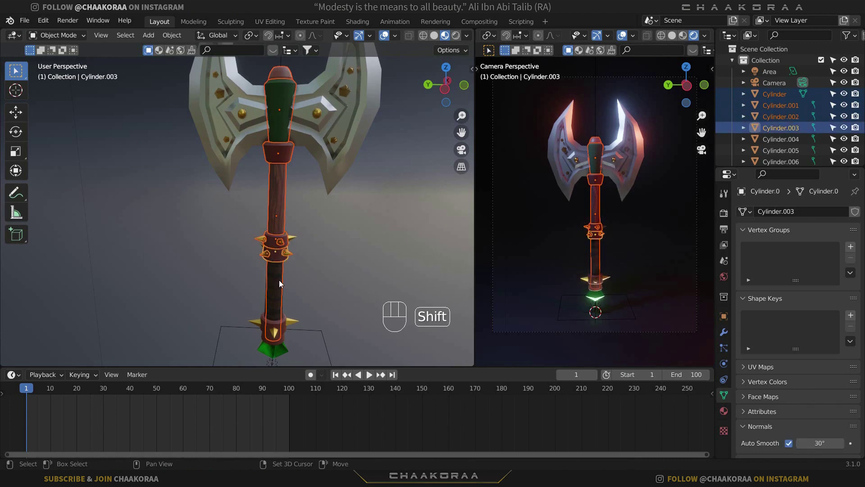
pyautogui.click(263, 323)
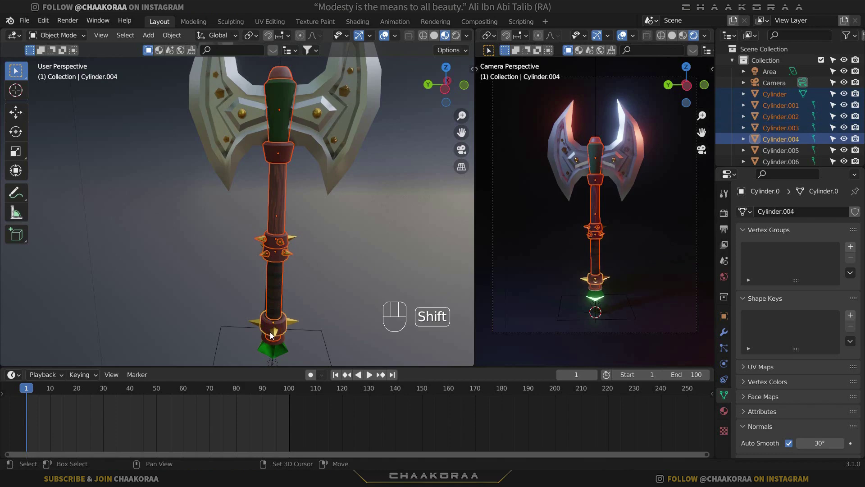
# Step: Add the head studs to the selection, with the blade head selected last as parent
pyautogui.moveTo(277, 350); pyautogui.dragTo(291, 322)
pyautogui.moveTo(290, 320); pyautogui.dragTo(244, 335)
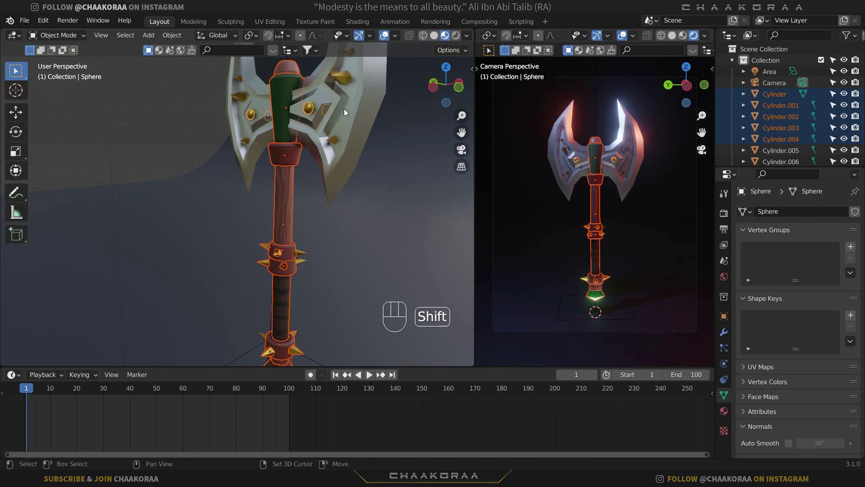
pyautogui.moveTo(353, 149); pyautogui.dragTo(345, 147)
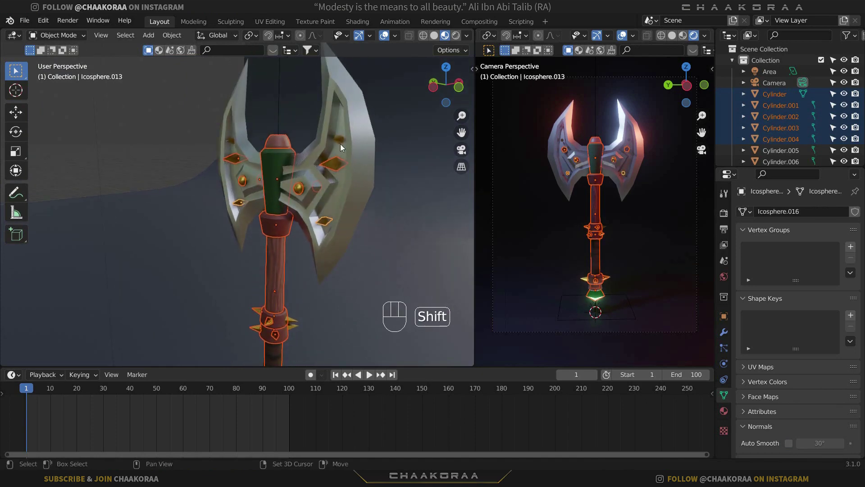
pyautogui.moveTo(364, 161); pyautogui.dragTo(356, 199)
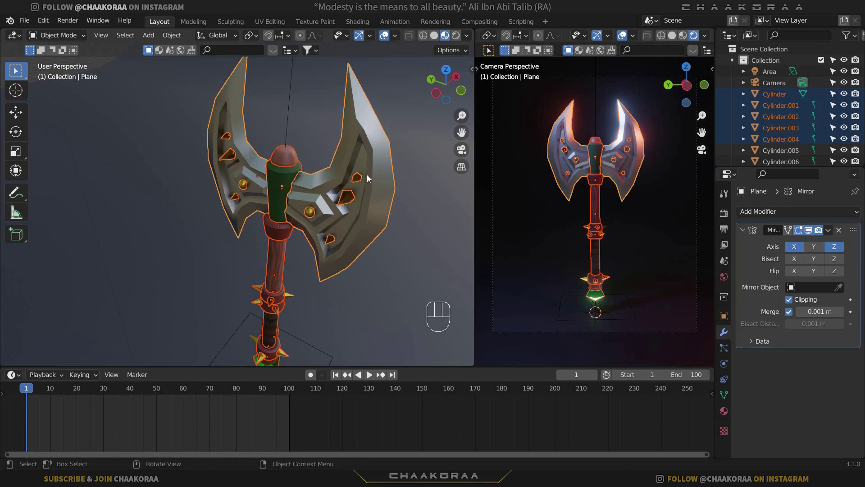
# Step: Parent the selected parts to the blade head with Ctrl+P and test-rotate the head
pyautogui.press('ctrl+p')
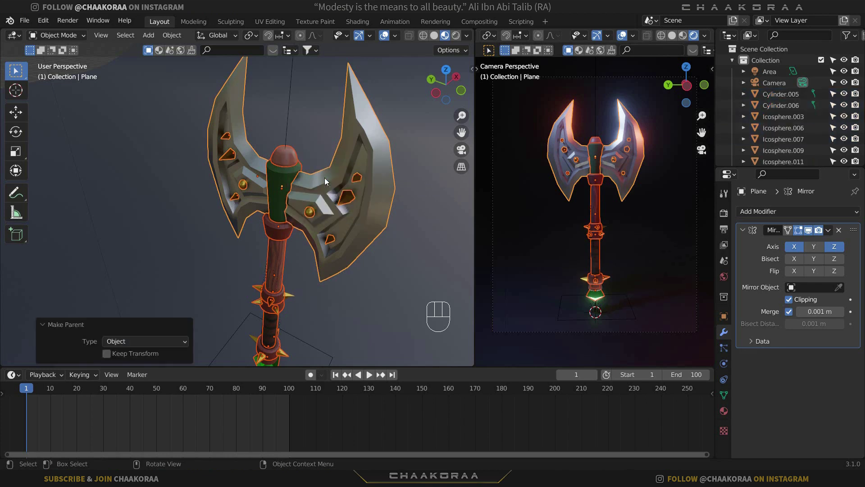
pyautogui.moveTo(332, 183); pyautogui.dragTo(350, 202)
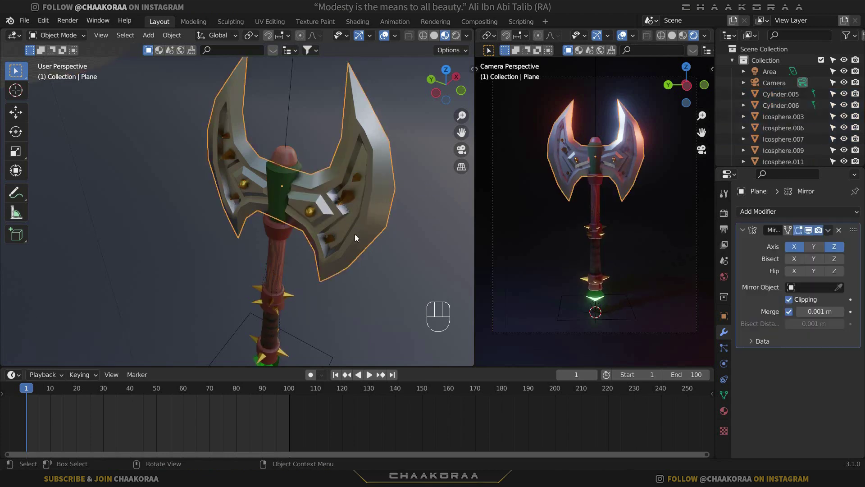
pyautogui.middleClick(325, 222)
pyautogui.press('r')
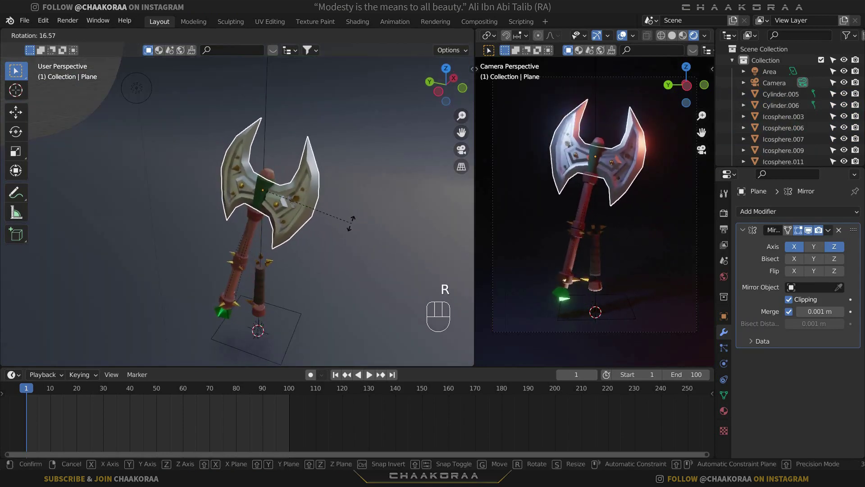
# Step: Cancel the test rotation and check a loose handle piece with a quick rotate
pyautogui.rightClick(349, 234)
pyautogui.moveTo(279, 233); pyautogui.dragTo(257, 202)
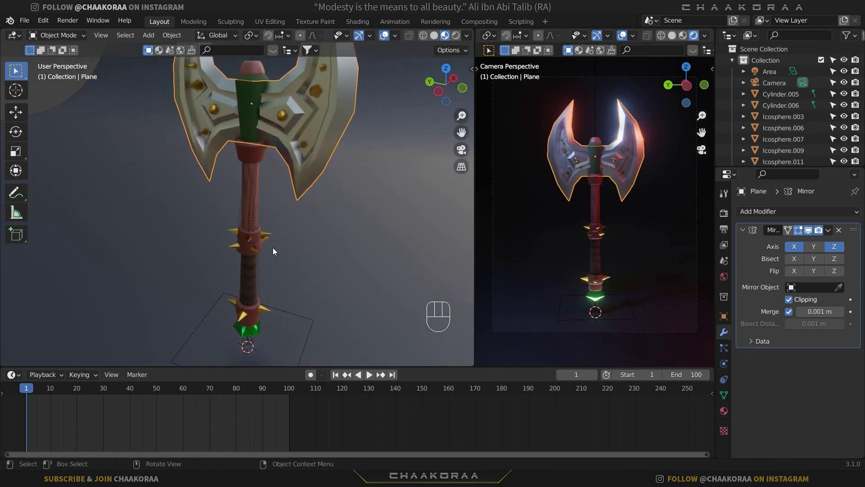
pyautogui.click(270, 235)
pyautogui.press('r')
pyautogui.rightClick(319, 215)
# Step: Shift-select the remaining handle cylinders and the first spiked ring along the shaft
pyautogui.moveTo(238, 297); pyautogui.dragTo(246, 281)
pyautogui.click(247, 280)
pyautogui.click(255, 252)
pyautogui.moveTo(252, 256); pyautogui.dragTo(256, 262)
pyautogui.click(253, 258)
pyautogui.moveTo(297, 265); pyautogui.dragTo(260, 264)
pyautogui.click(224, 247)
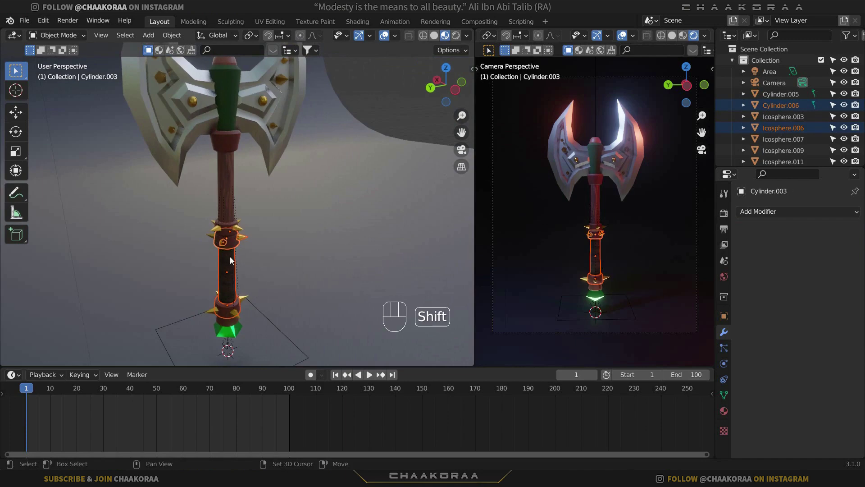
pyautogui.moveTo(214, 239); pyautogui.dragTo(269, 229)
pyautogui.moveTo(209, 232); pyautogui.dragTo(249, 253)
pyautogui.click(255, 241)
# Step: Add the other spiked rings near the pommel to the selection
pyautogui.moveTo(266, 242); pyautogui.dragTo(255, 234)
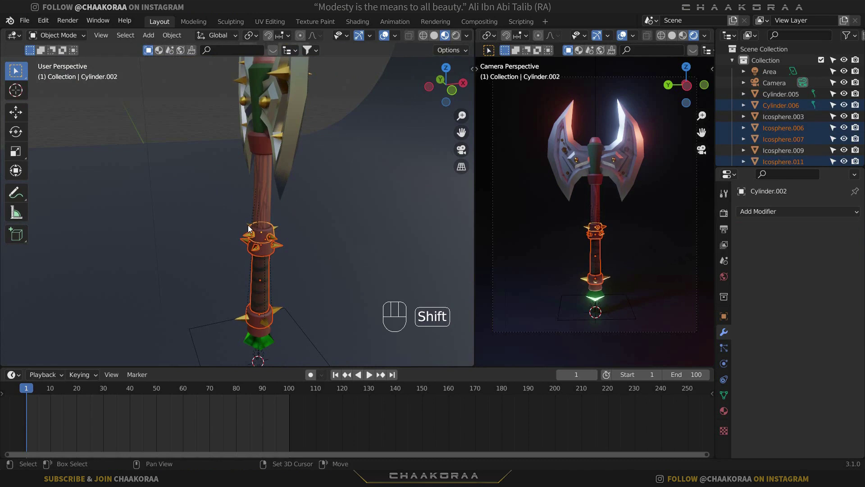
pyautogui.moveTo(280, 231); pyautogui.dragTo(268, 265)
pyautogui.moveTo(280, 259); pyautogui.dragTo(276, 297)
pyautogui.moveTo(291, 267); pyautogui.dragTo(299, 269)
pyautogui.moveTo(278, 276); pyautogui.dragTo(301, 281)
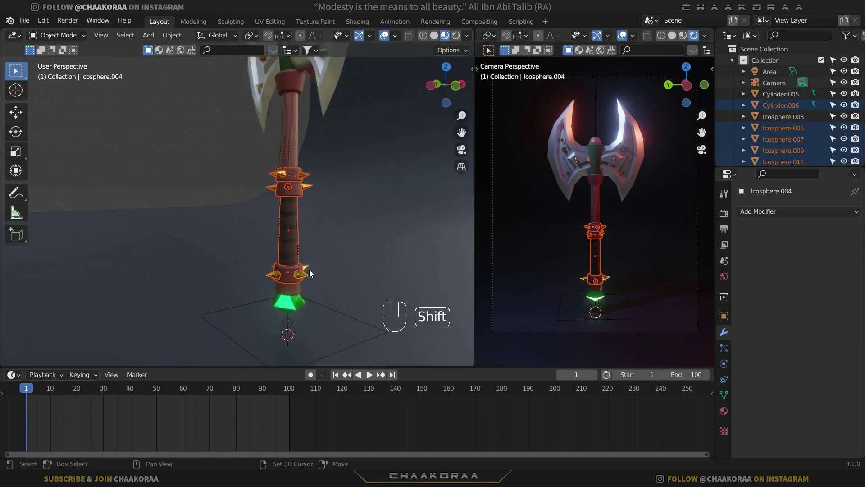
pyautogui.click(306, 271)
pyautogui.moveTo(342, 276); pyautogui.dragTo(298, 276)
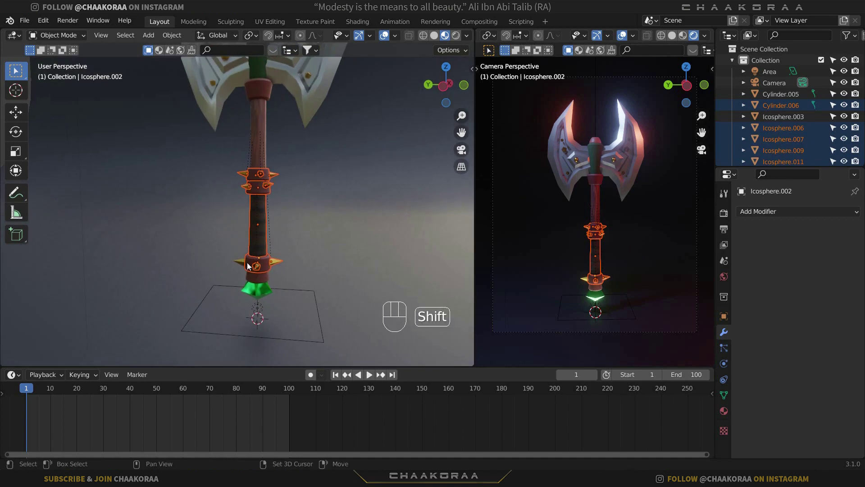
pyautogui.moveTo(245, 266); pyautogui.dragTo(265, 169)
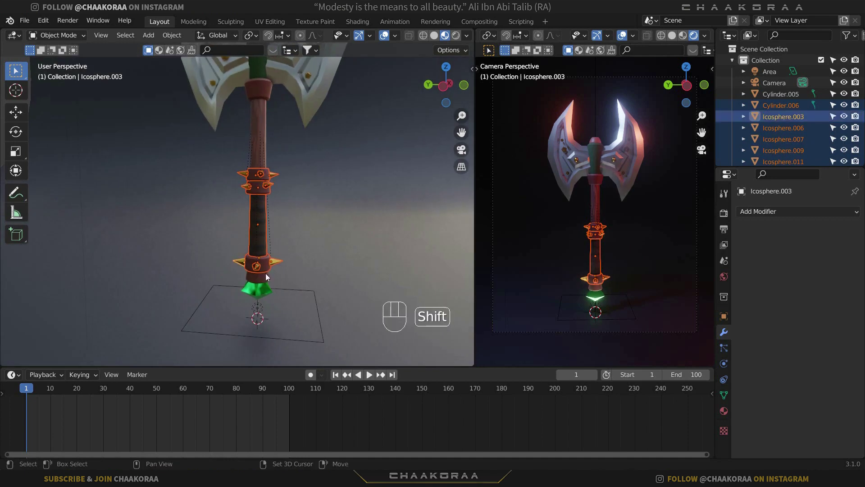
pyautogui.click(267, 283)
pyautogui.click(264, 291)
# Step: Select the axe head last and parent the pieces to it with Ctrl+P > Object
pyautogui.moveTo(285, 253); pyautogui.dragTo(281, 257)
pyautogui.click(314, 149)
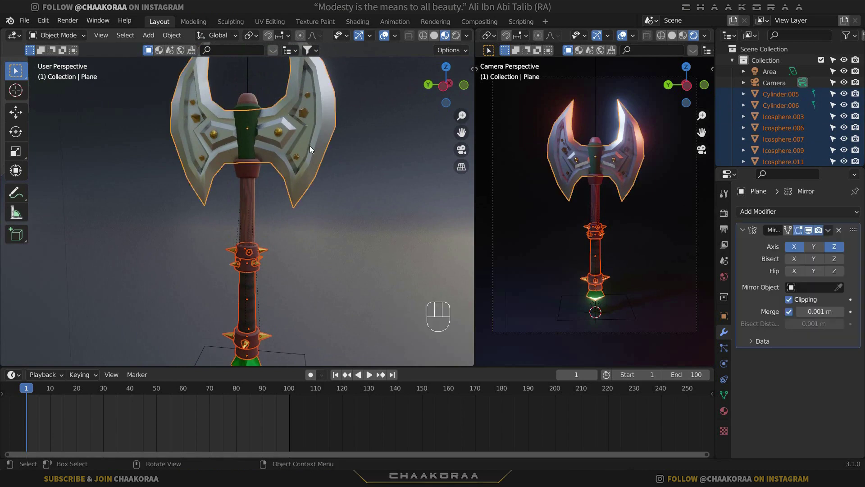
pyautogui.press('ctrl+p')
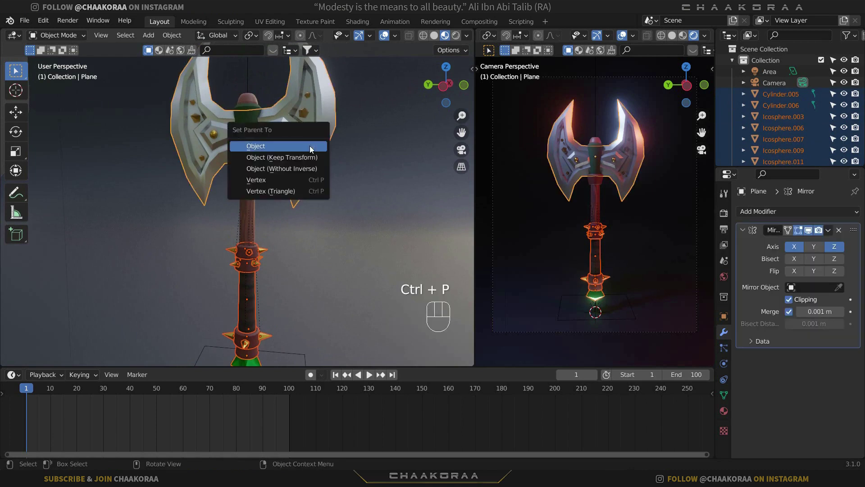
pyautogui.moveTo(314, 154); pyautogui.dragTo(346, 179)
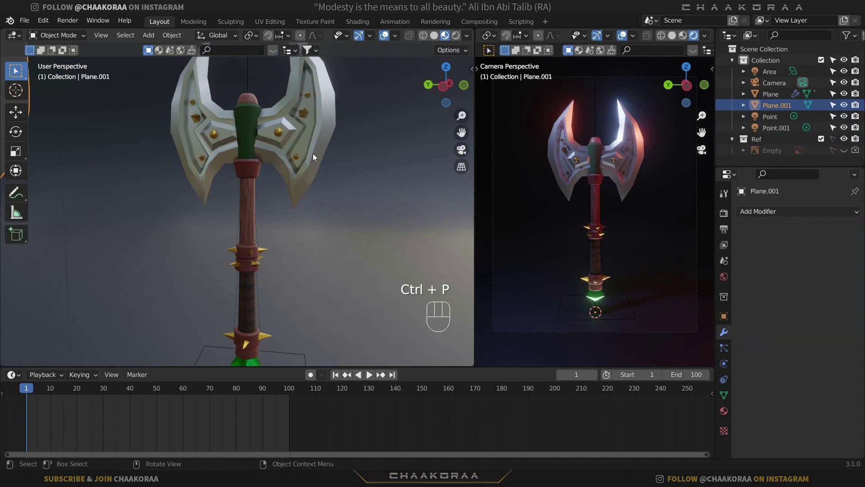
pyautogui.click(355, 172)
pyautogui.middleClick(351, 184)
pyautogui.press('r')
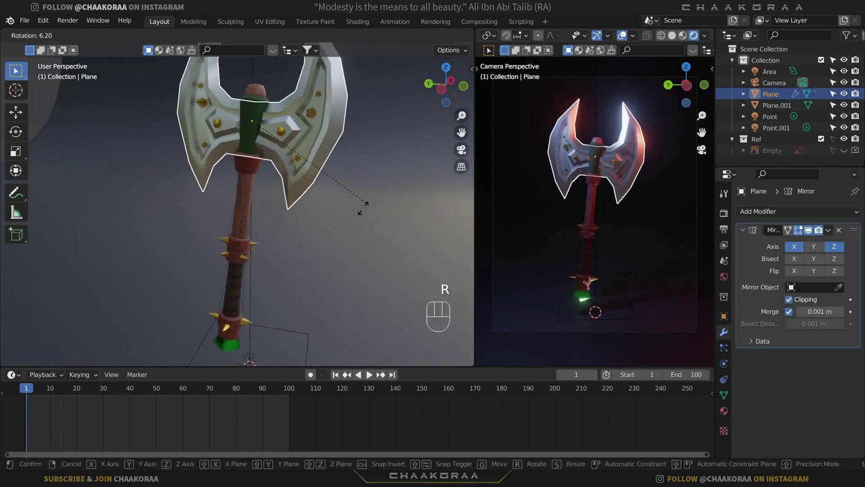
pyautogui.rightClick(364, 214)
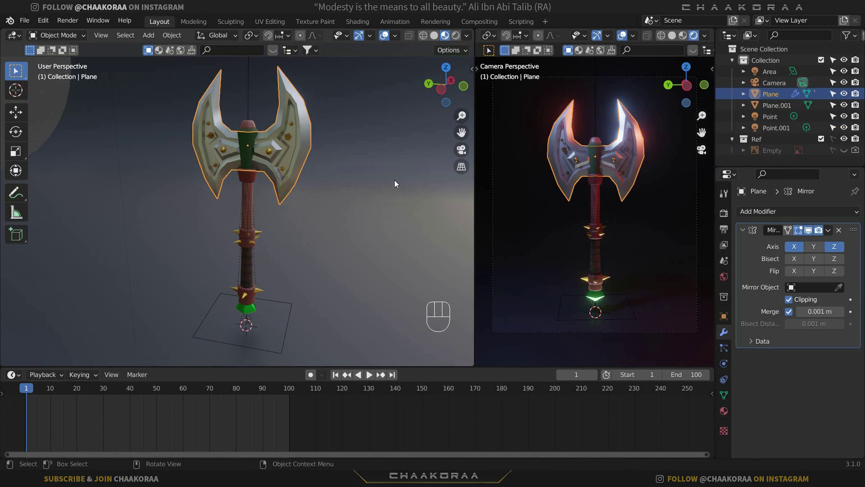
pyautogui.press('r')
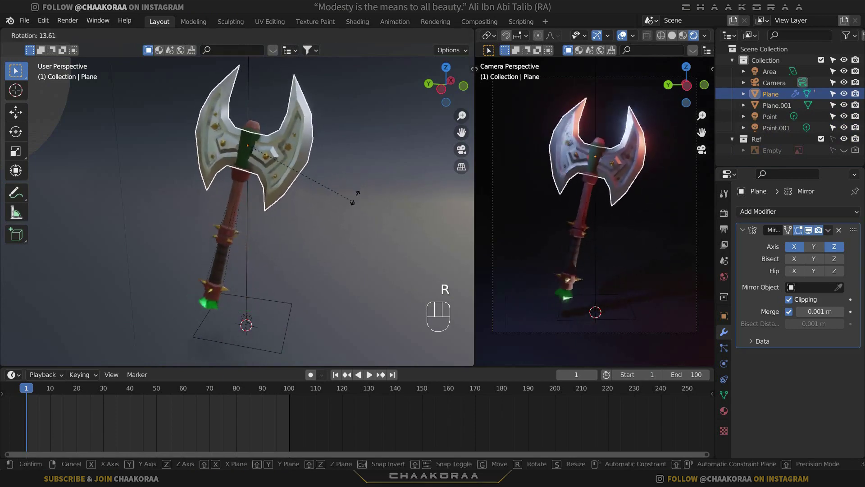
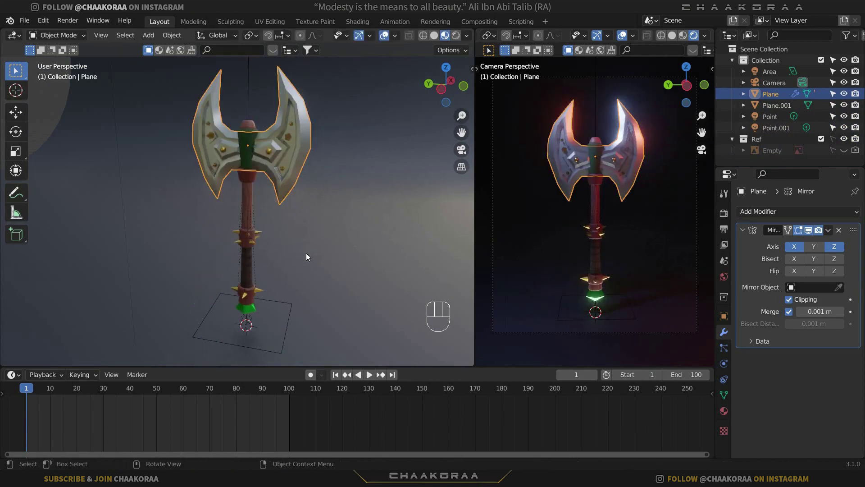
pyautogui.click(267, 229)
pyautogui.click(303, 237)
pyautogui.moveTo(350, 219); pyautogui.dragTo(334, 234)
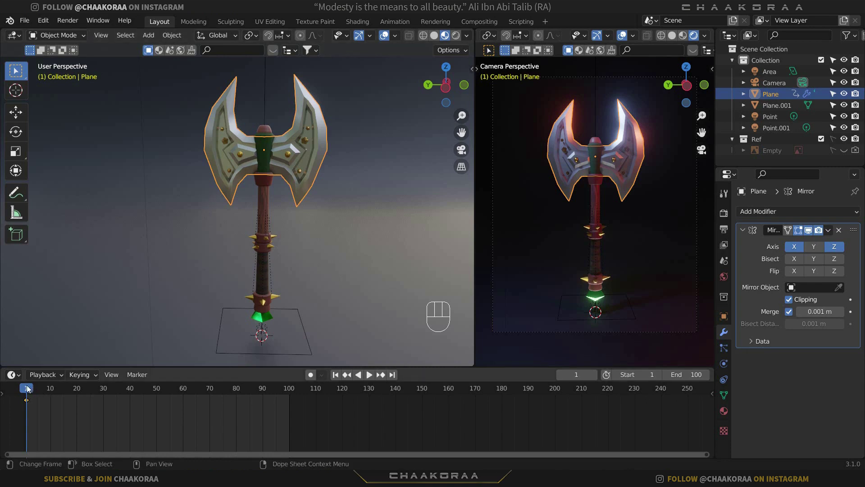
# Step: At frame 100, rotate the axe 360° about Z and insert a rotation keyframe
pyautogui.moveTo(90, 383); pyautogui.dragTo(297, 239)
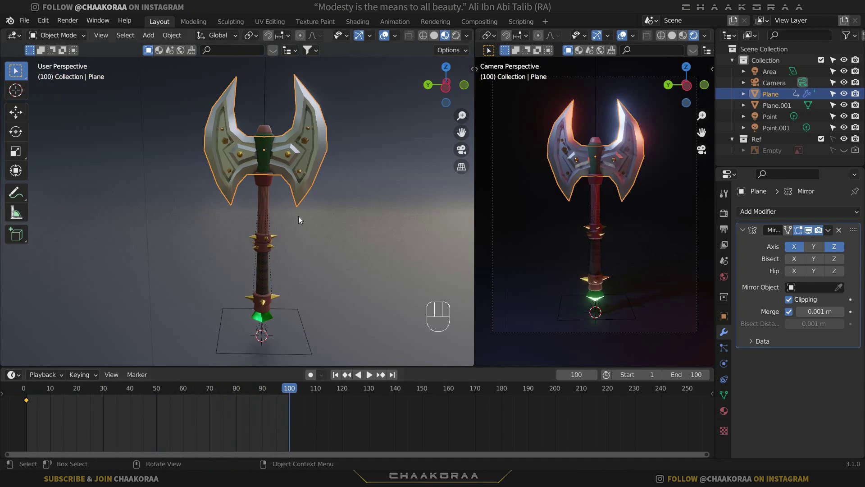
pyautogui.press('r')
pyautogui.press('z')
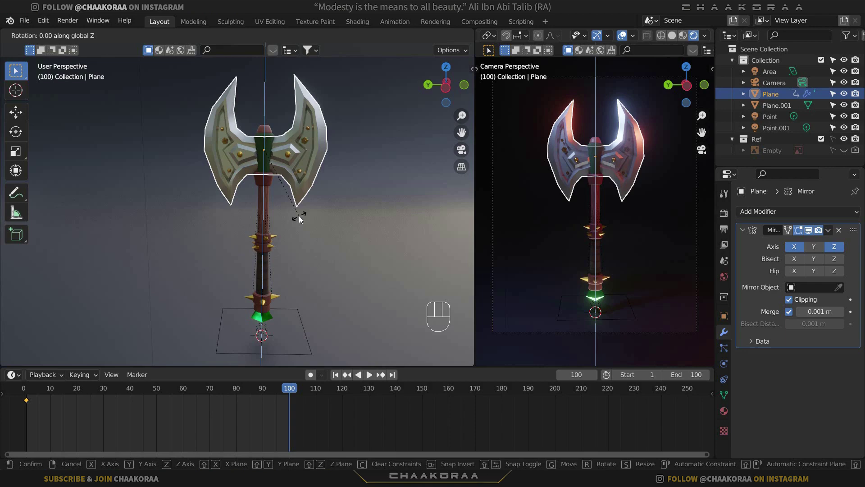
pyautogui.press('KP_3')
pyautogui.press('KP_6')
pyautogui.press('KP_0')
pyautogui.press('KP_Enter')
pyautogui.press('i')
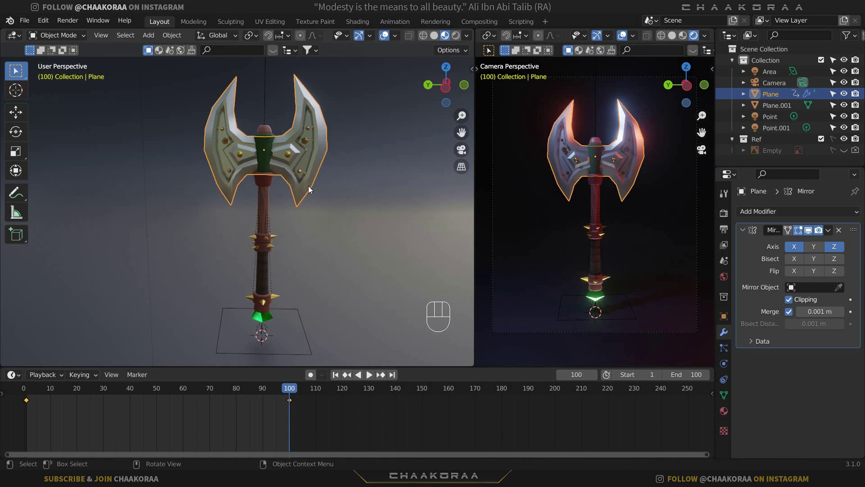
pyautogui.press('space')
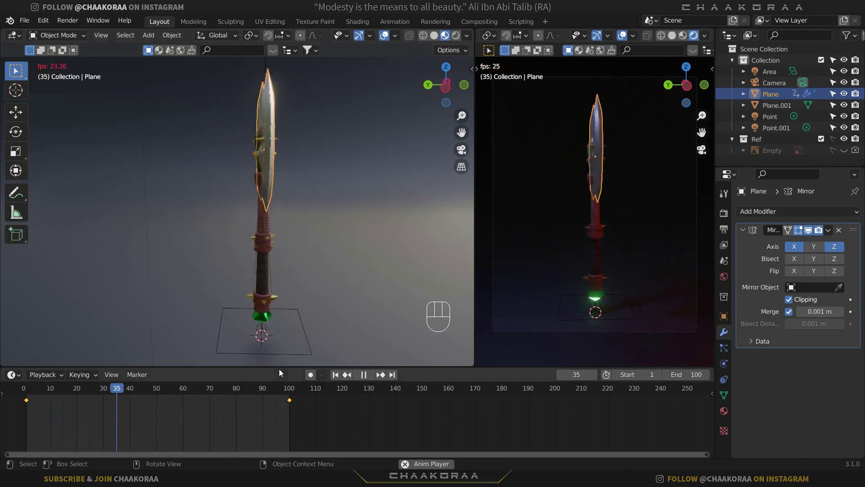
pyautogui.press('space')
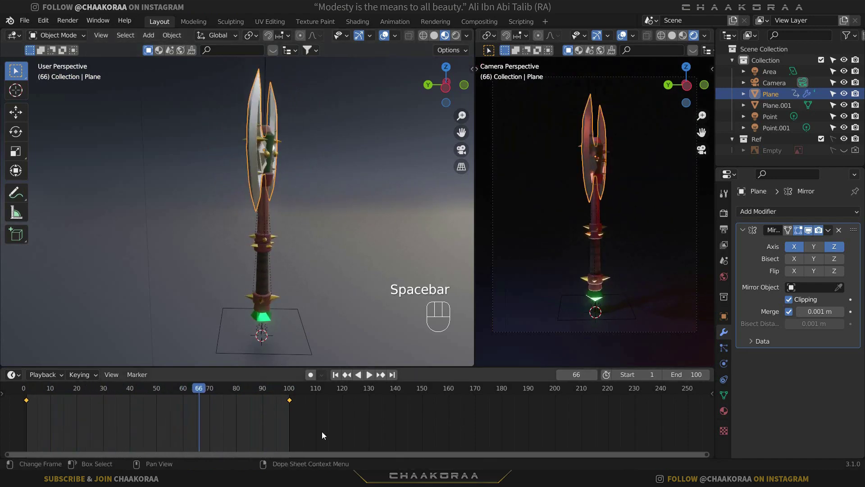
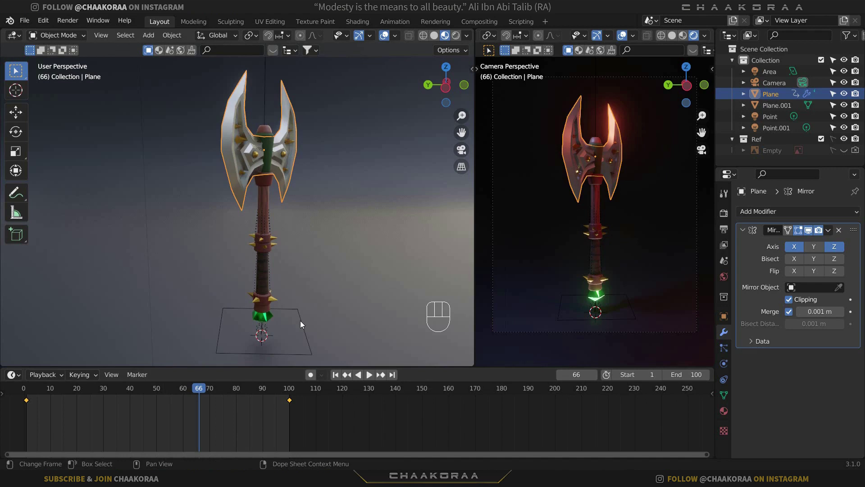
pyautogui.press('space')
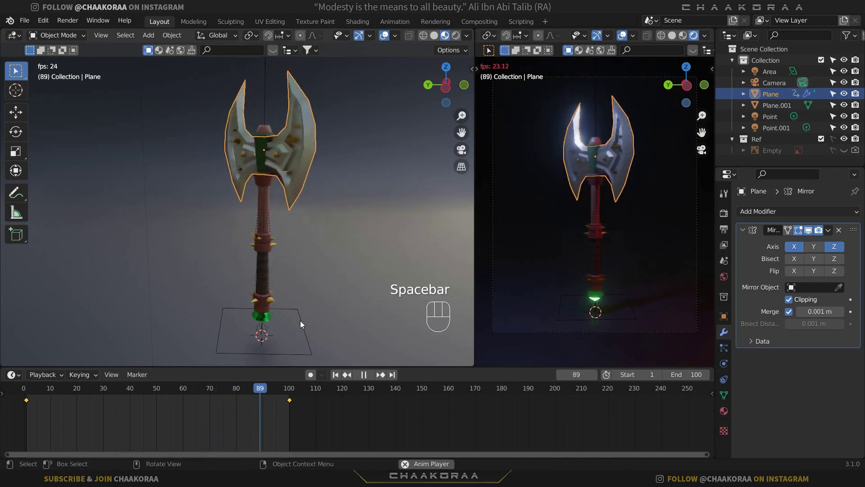